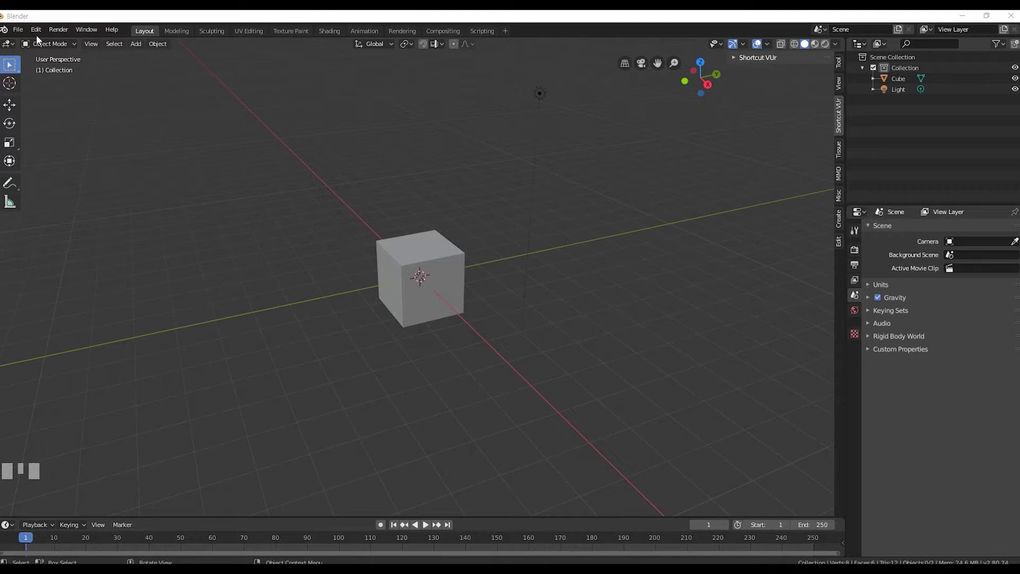
Import the projCam.fspy camera project so the skyscraper photo becomes the camera background
drag(24, 32, 168, 97)
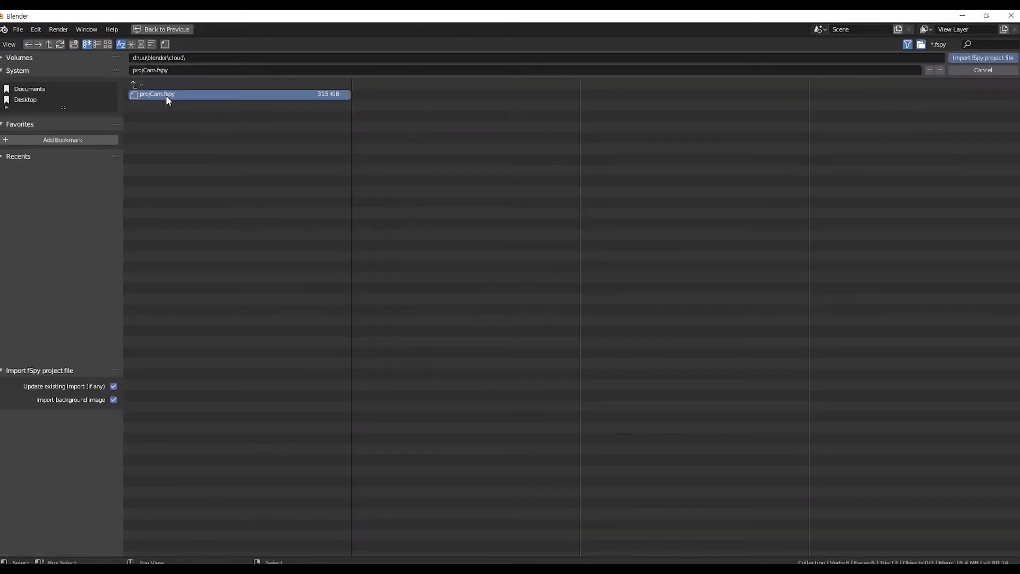
drag(986, 63, 631, 257)
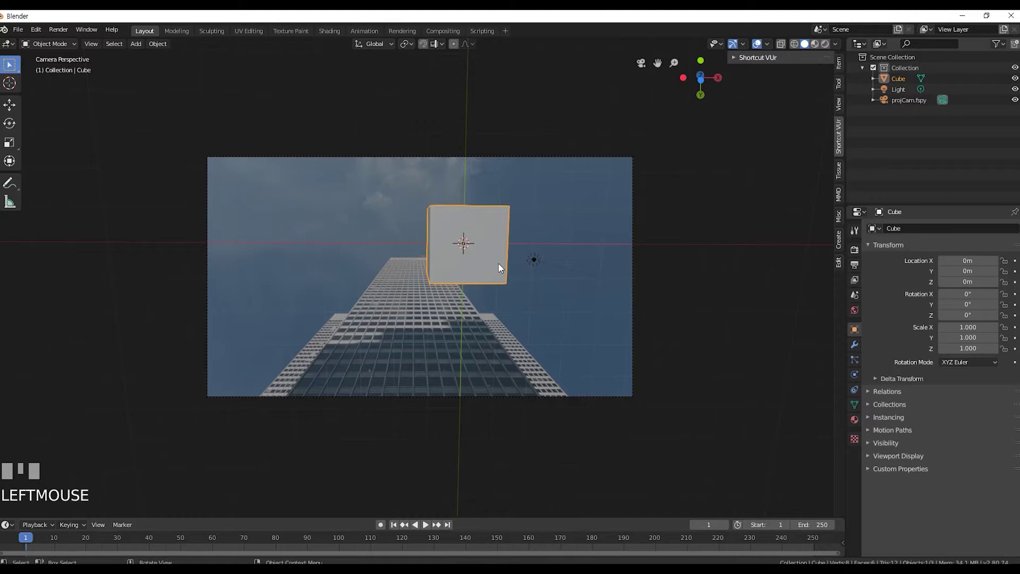
Stretch the cube to the tower's height and move it up over the tower
key(g)
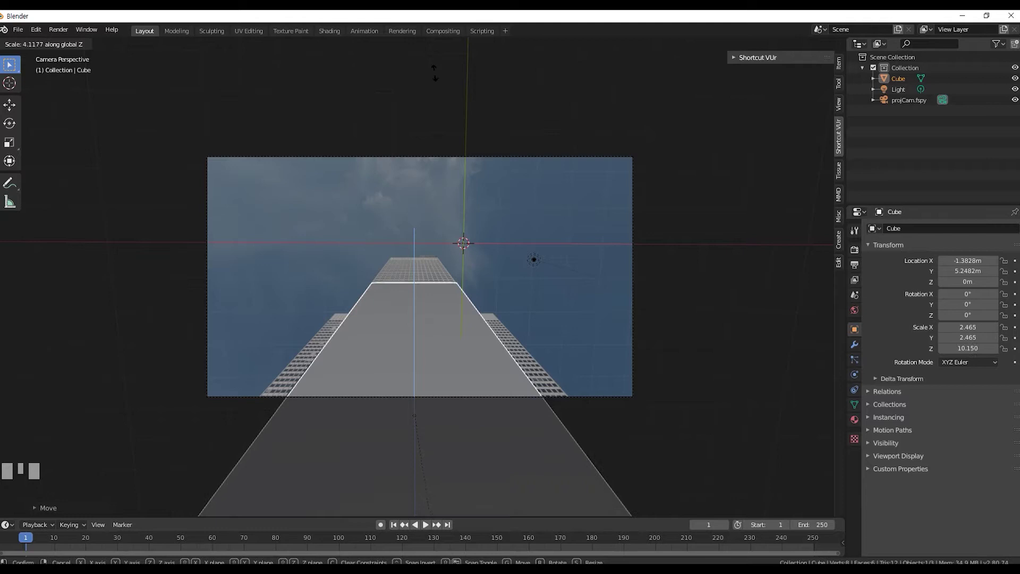
click(440, 78)
key(g)
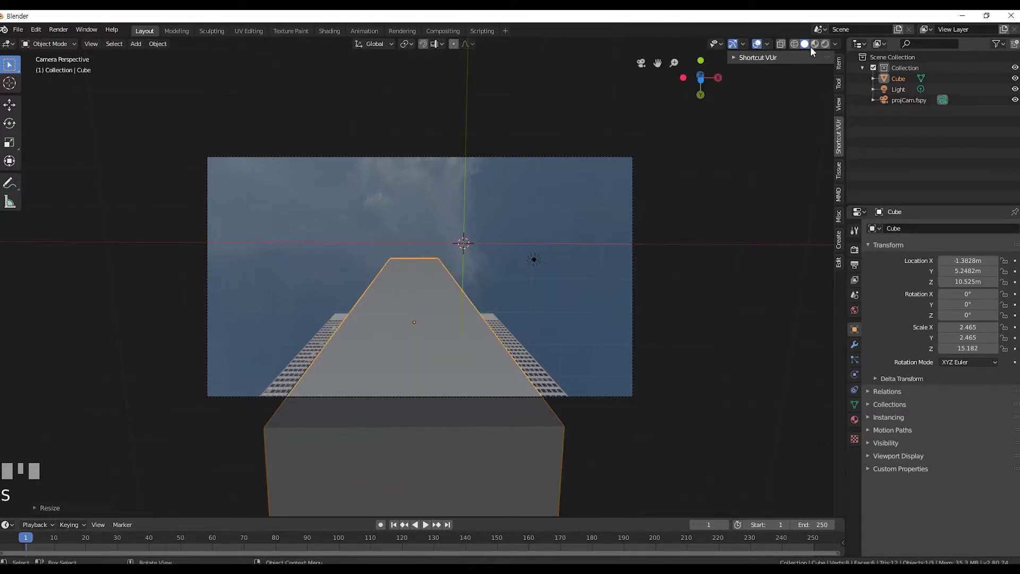
Make the cube see-through with X-ray and shift it sideways onto the tower
click(800, 47)
scroll(up, 3)
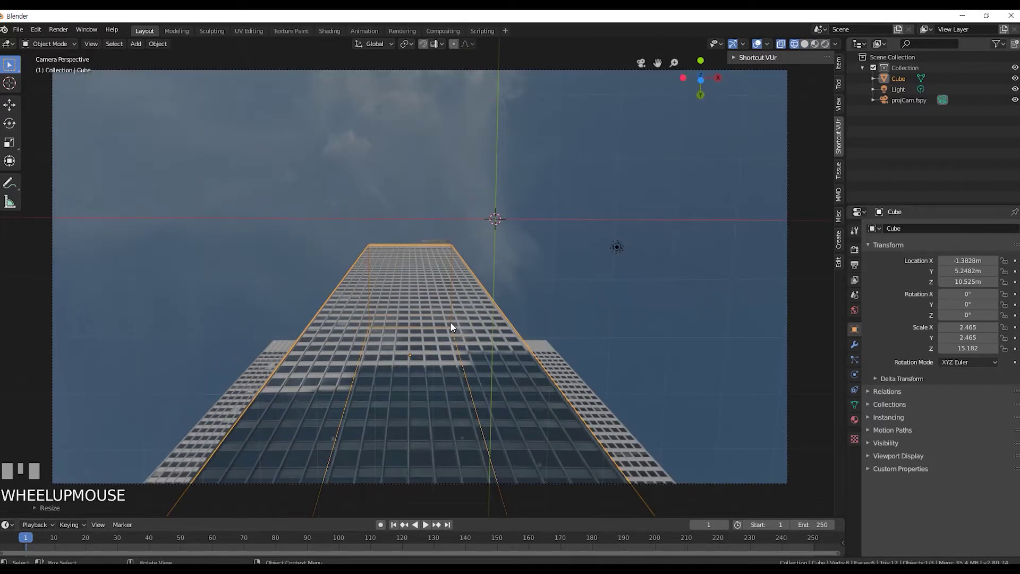
key(g)
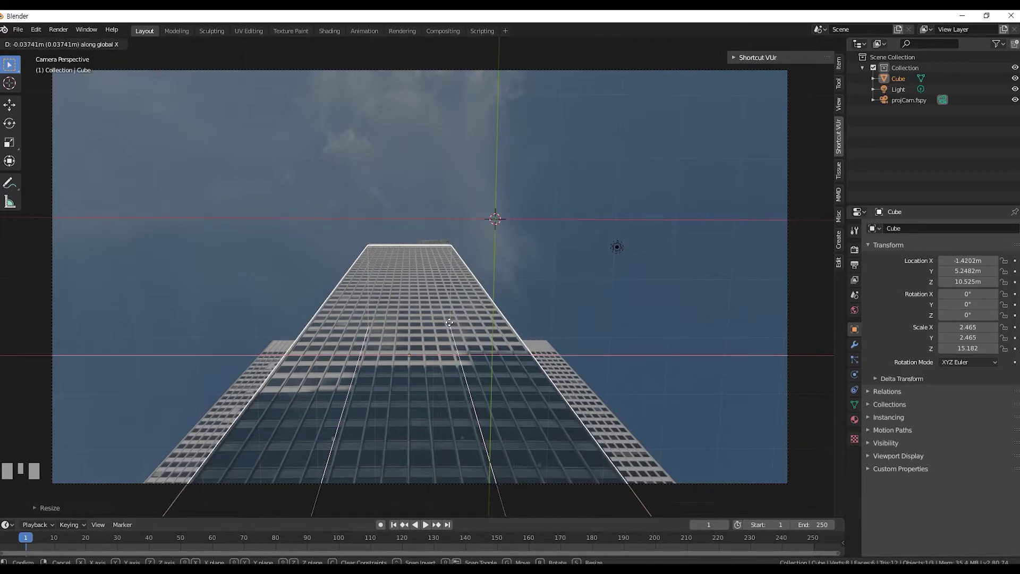
click(452, 323)
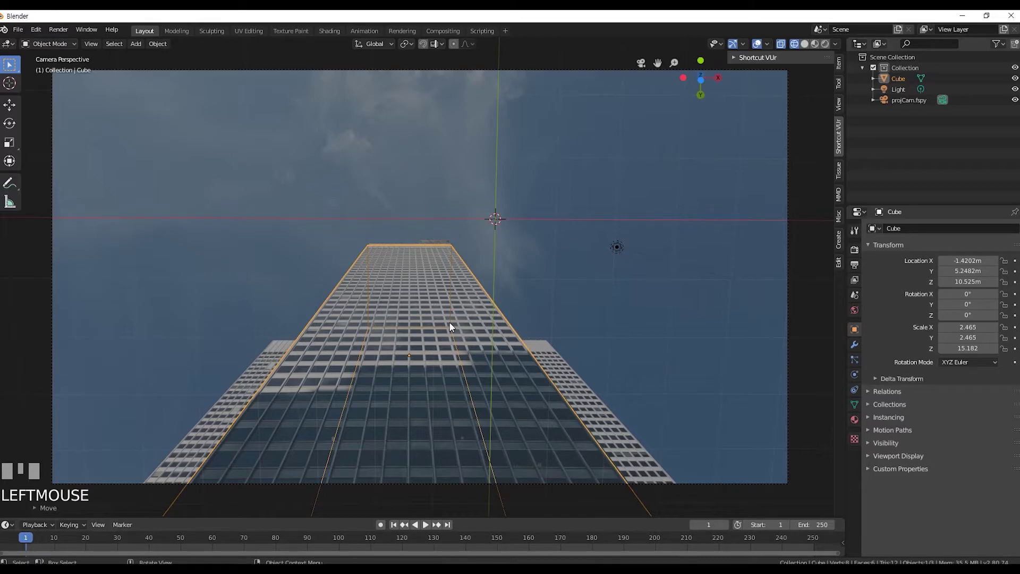
Widen the cube slightly and raise it so its top edge aligns with the tower
key(s)
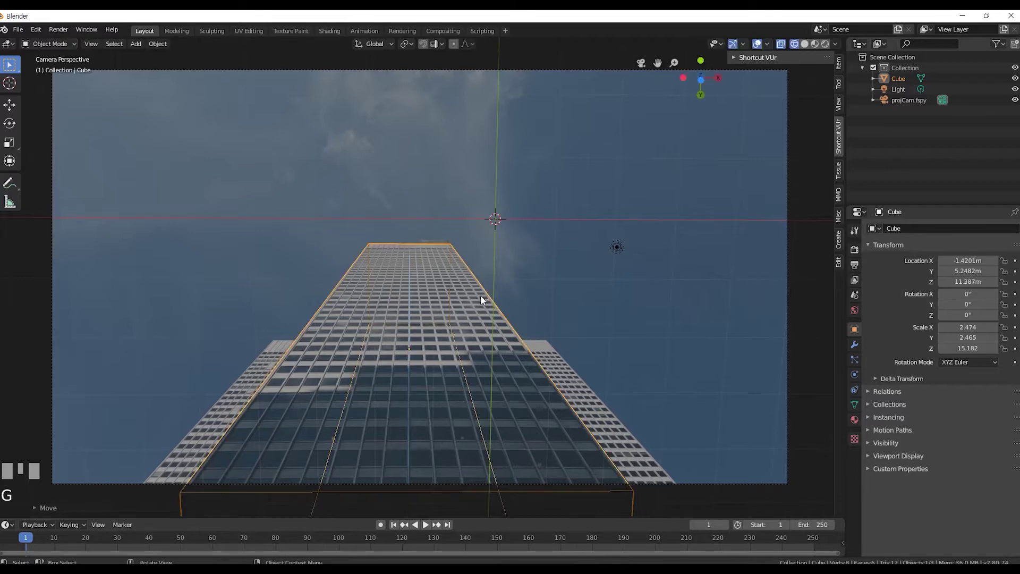
scroll(up, 3)
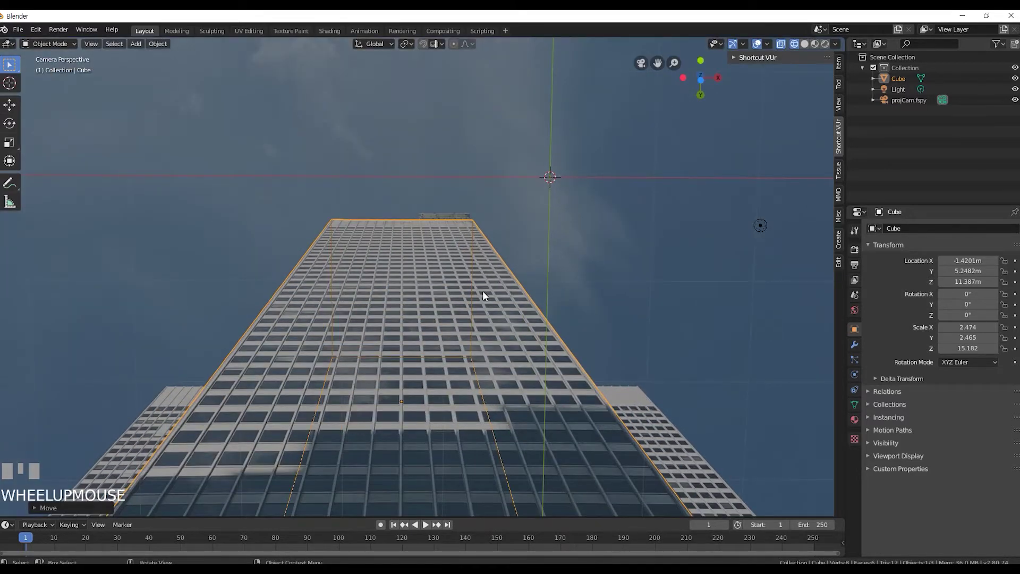
scroll(down, 3)
key(g)
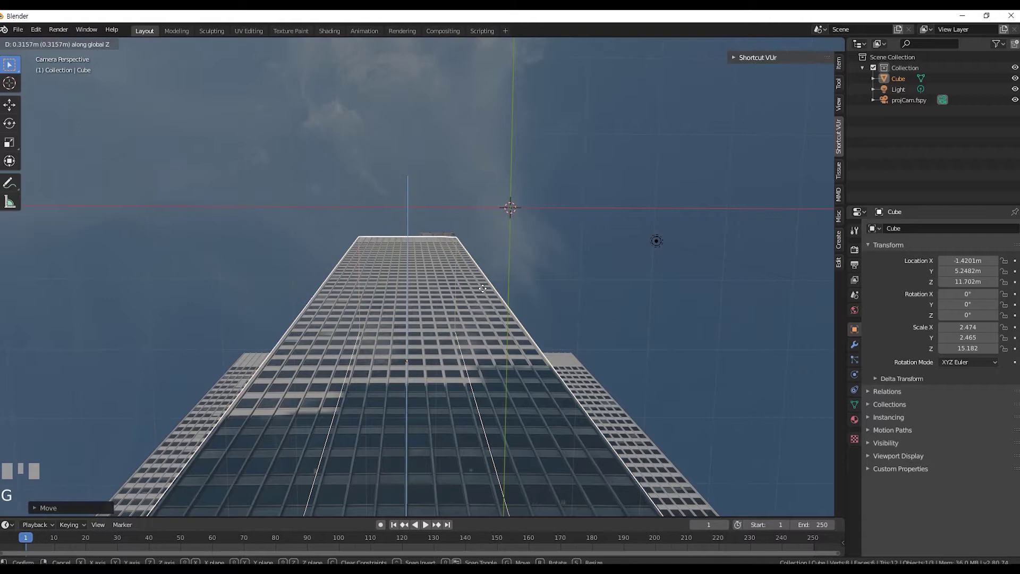
scroll(up, 3)
key(g)
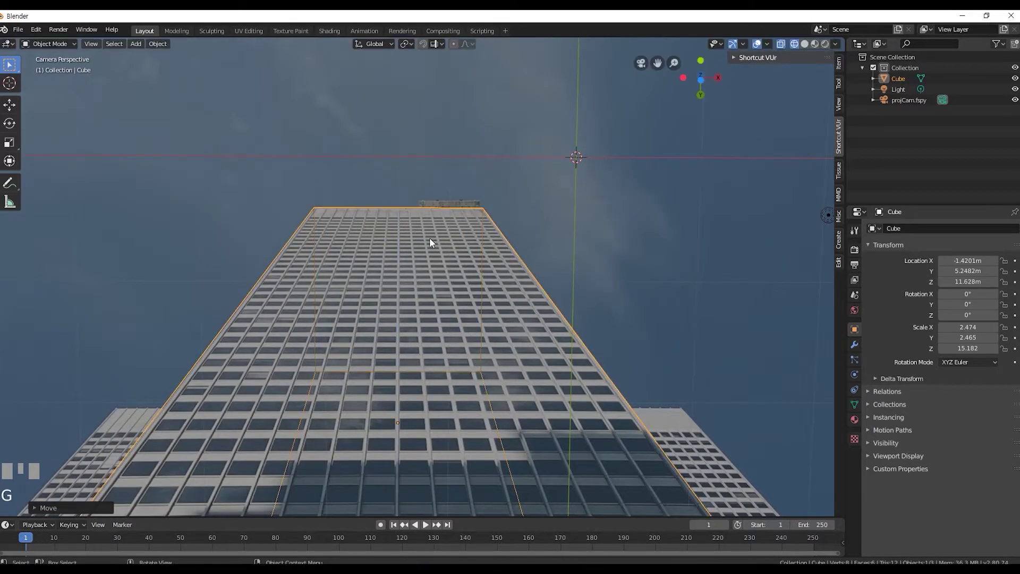
scroll(down, 3)
Stretch the cube taller so its top sits on the tower's roofline
scroll(up, 3)
scroll(up, 3)
key(s)
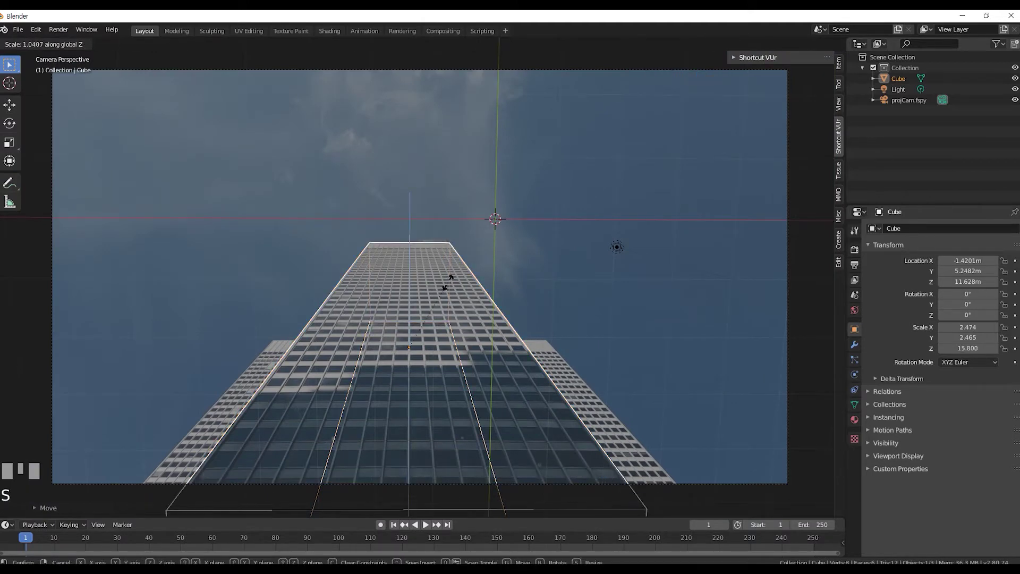
scroll(up, 3)
key(g)
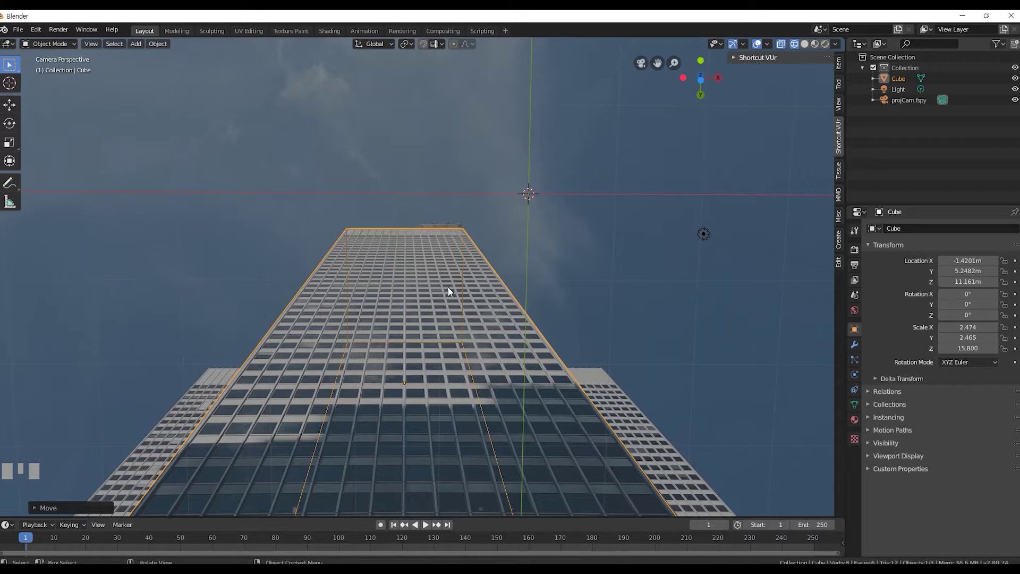
scroll(down, 3)
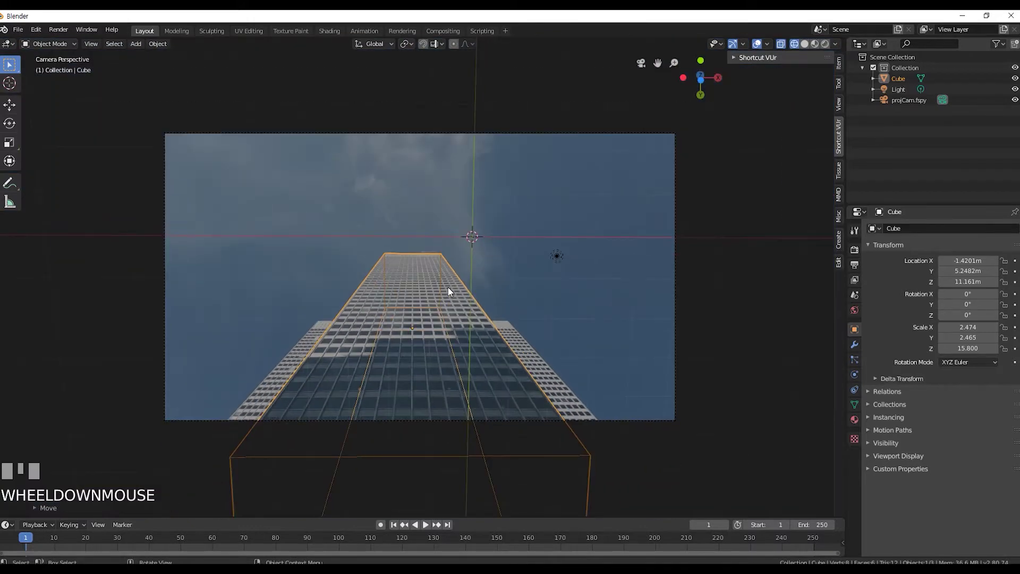
scroll(up, 3)
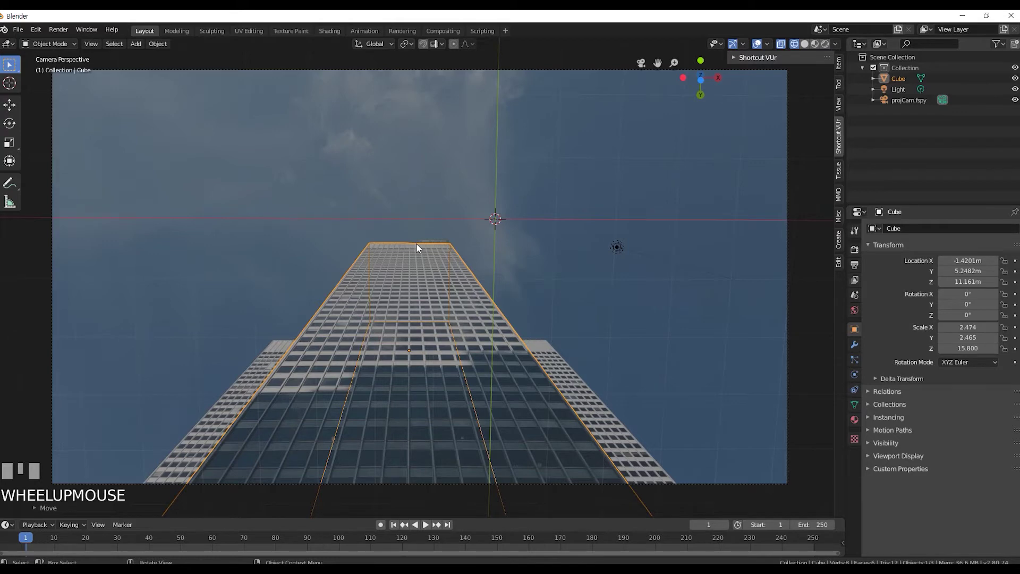
Cut vertical edge loops into the cube mesh and slide them to mark the narrow front strip
key(Tab)
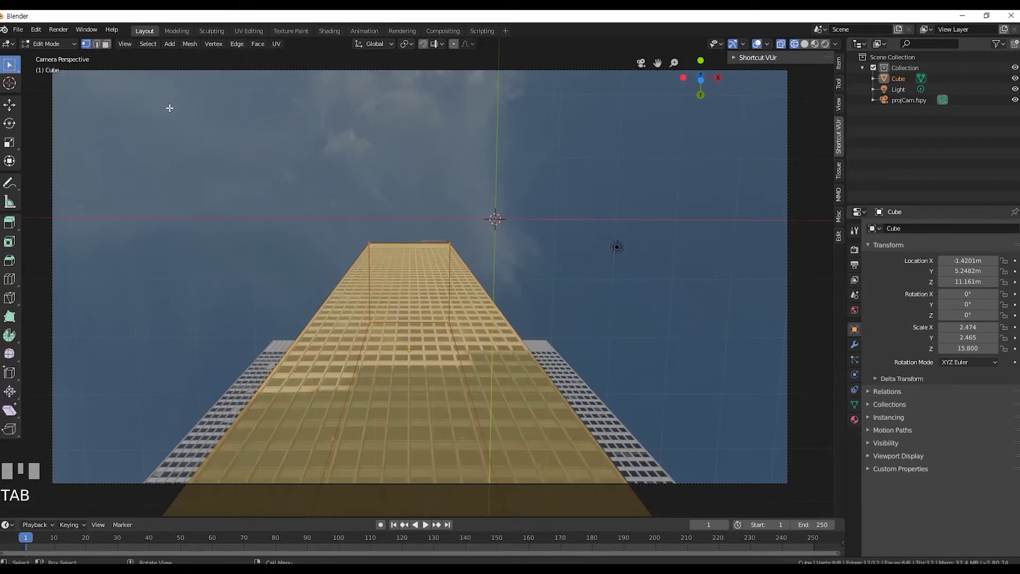
click(103, 49)
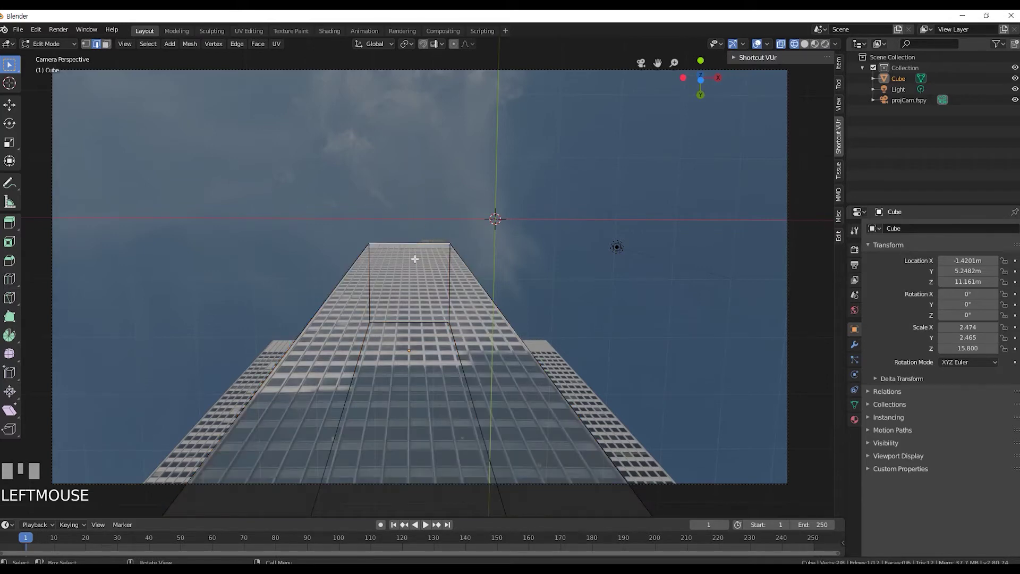
key(ctrl+r)
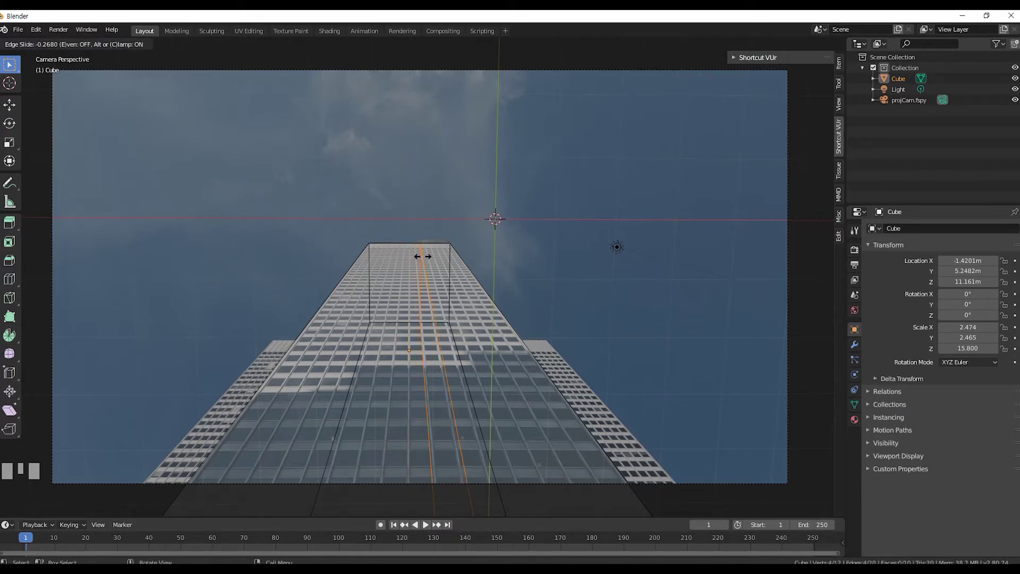
scroll(up, 3)
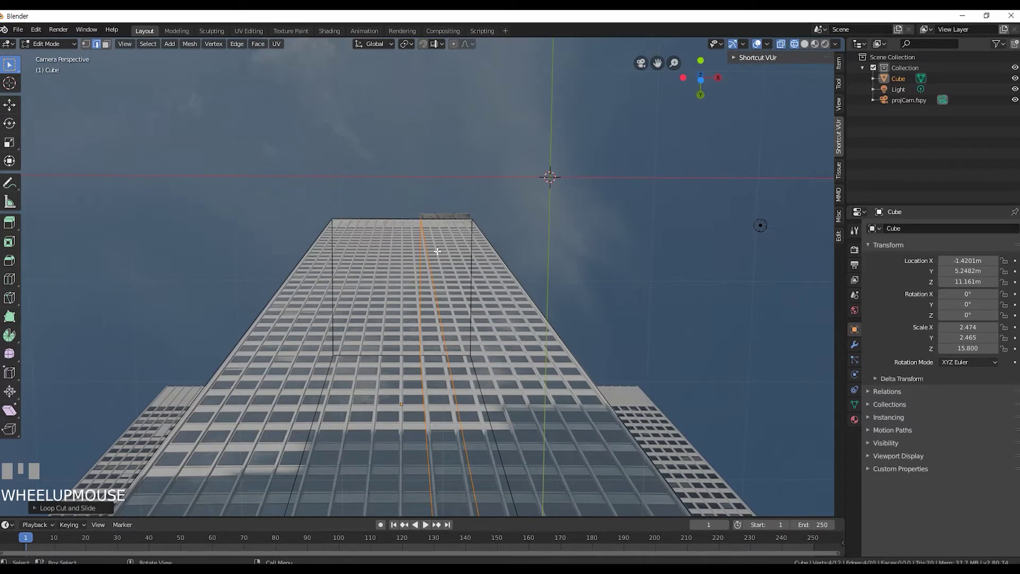
scroll(down, 3)
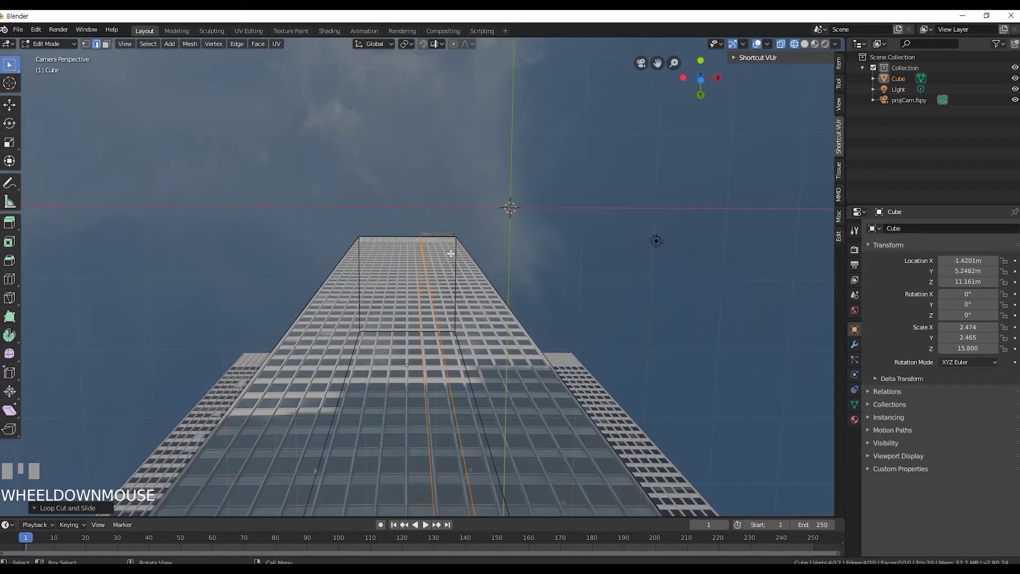
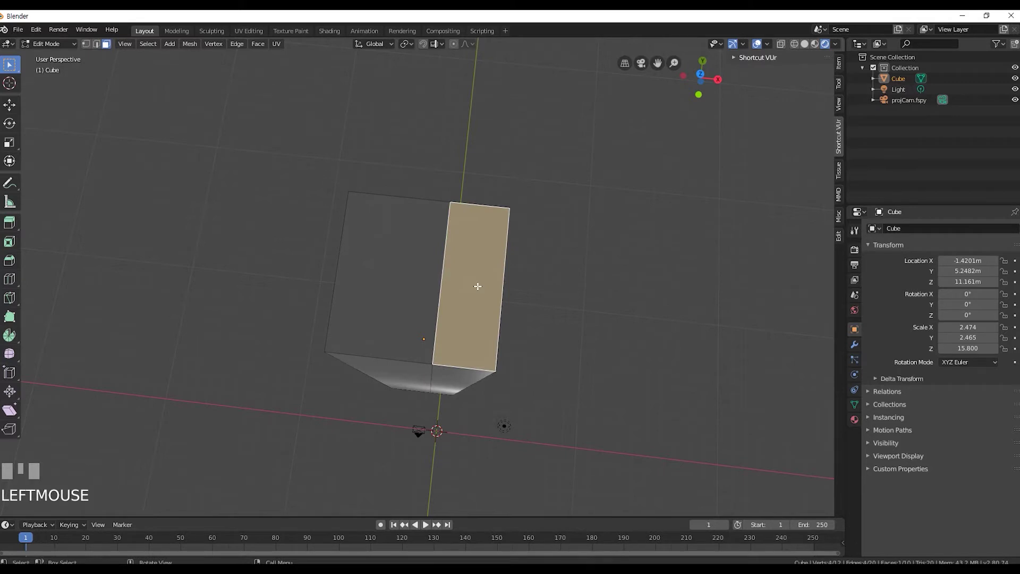
Extrude the narrow front strip above the roof to match the tower's rooftop structure, then leave Edit Mode
key(KP_0)
scroll(up, 3)
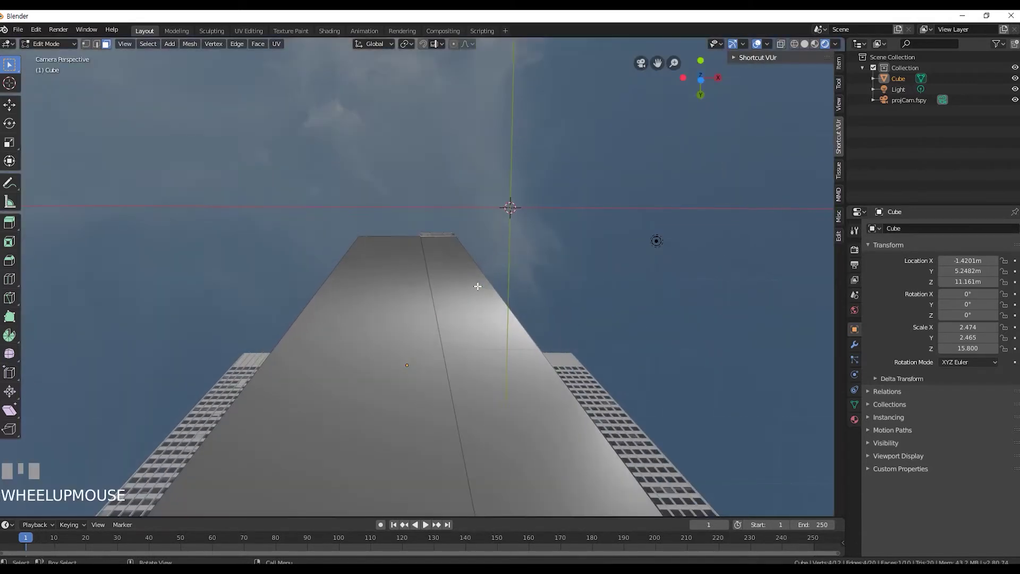
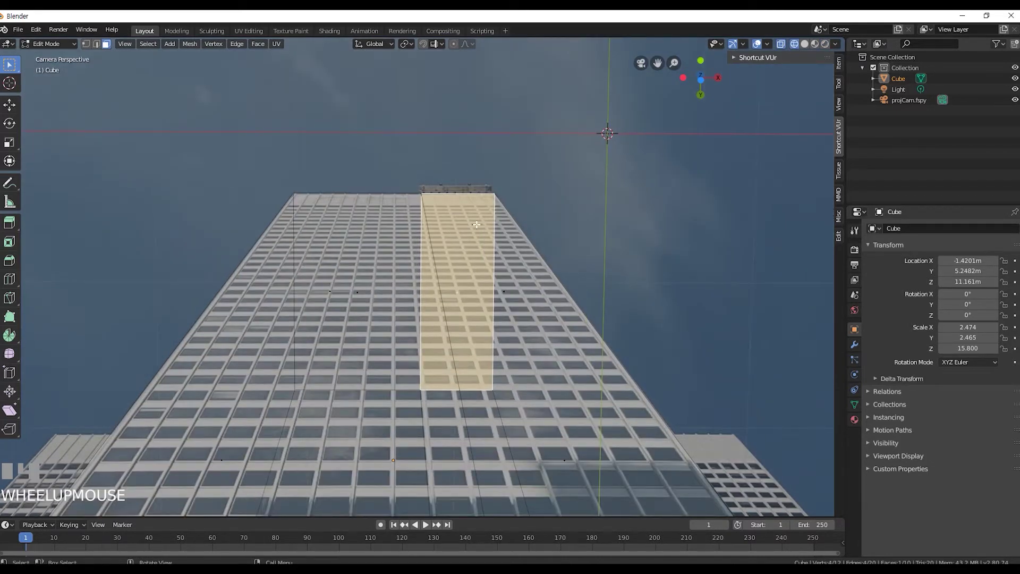
key(e)
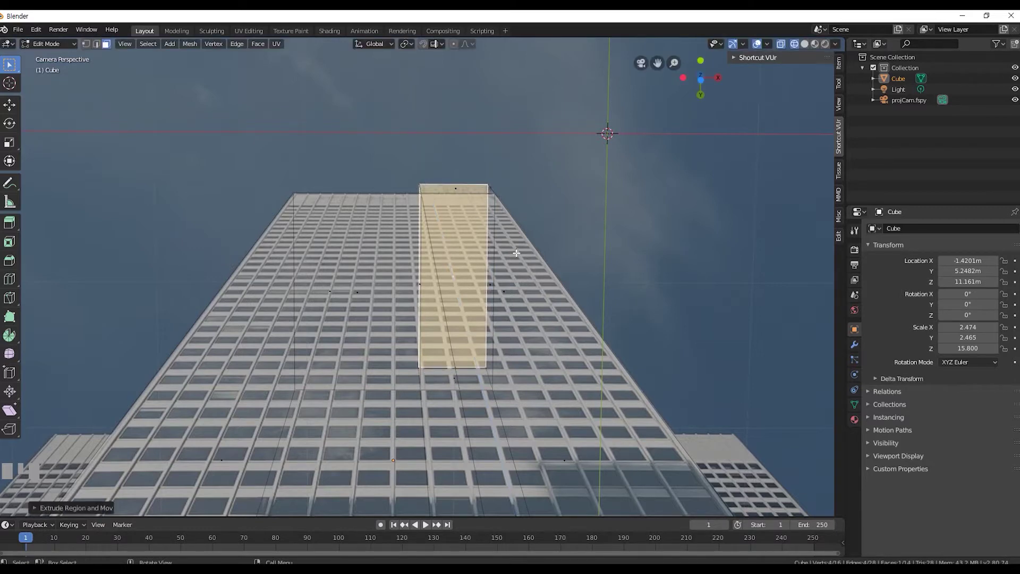
key(Tab)
scroll(up, 3)
key(Tab)
Select the fSpy camera and split off a Shader Editor area beside the camera view
click(592, 181)
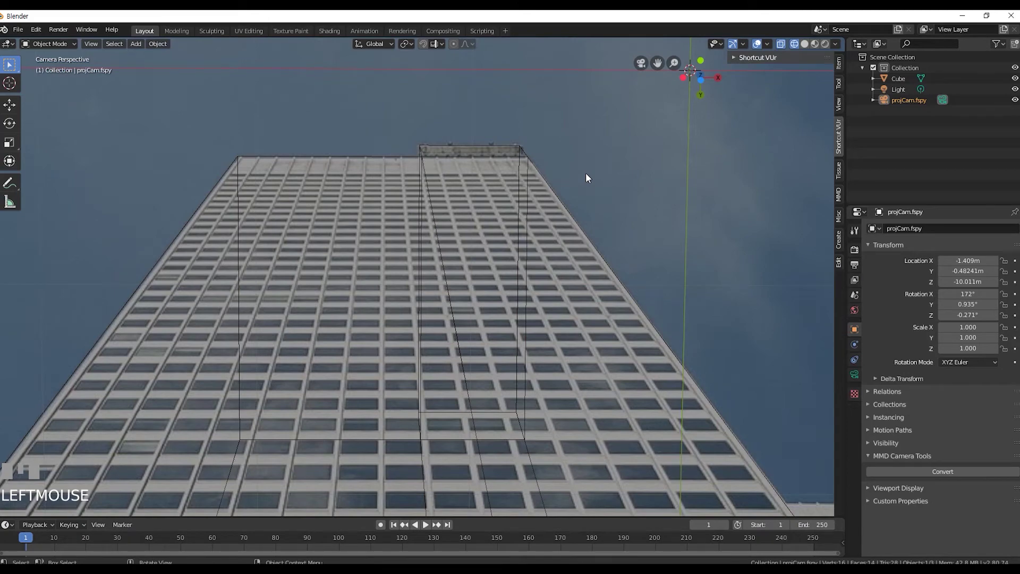
scroll(down, 3)
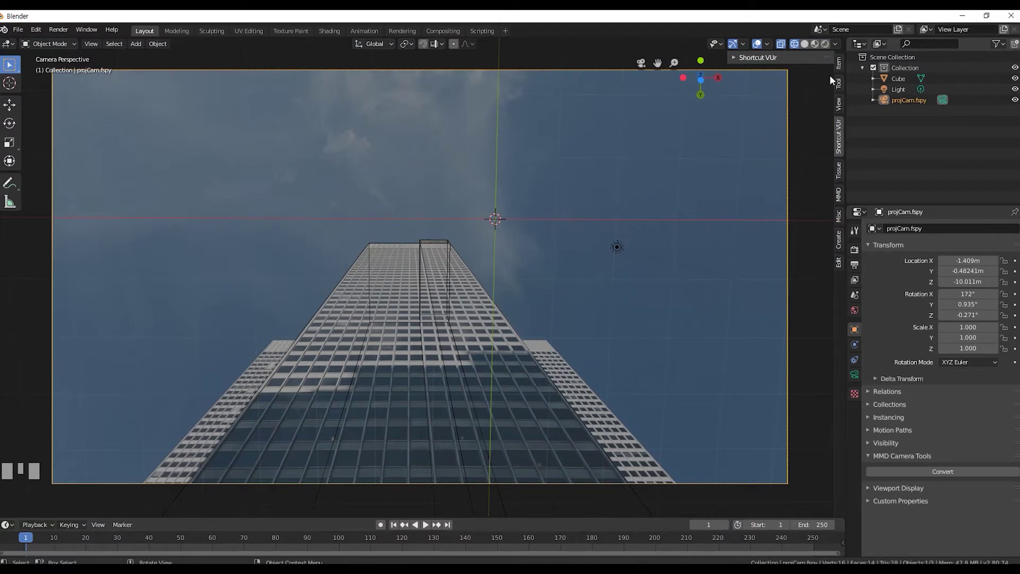
drag(850, 39, 904, 83)
Zoom the shader editor on the cube's default Principled BSDF material
scroll(up, 3)
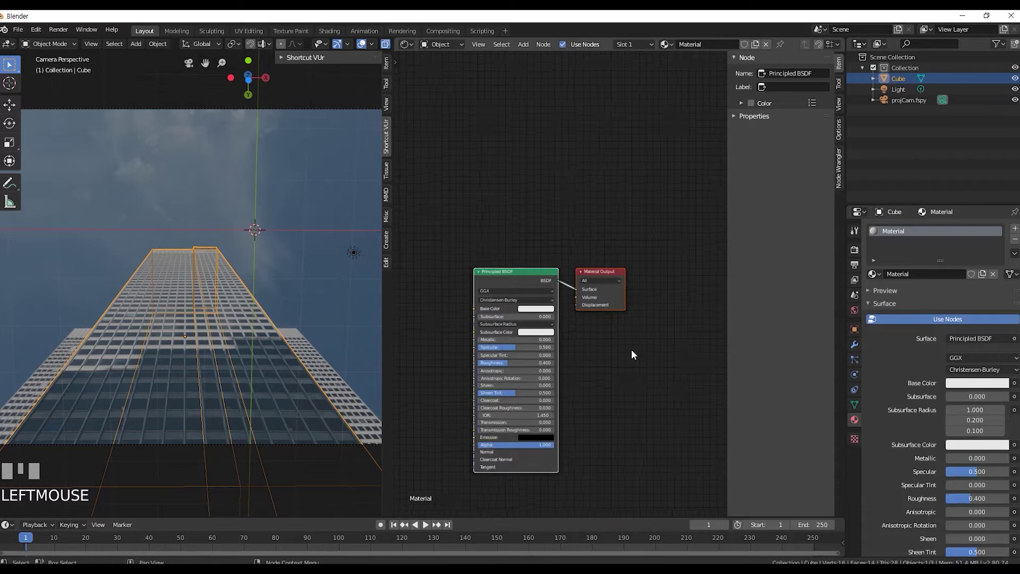
scroll(up, 3)
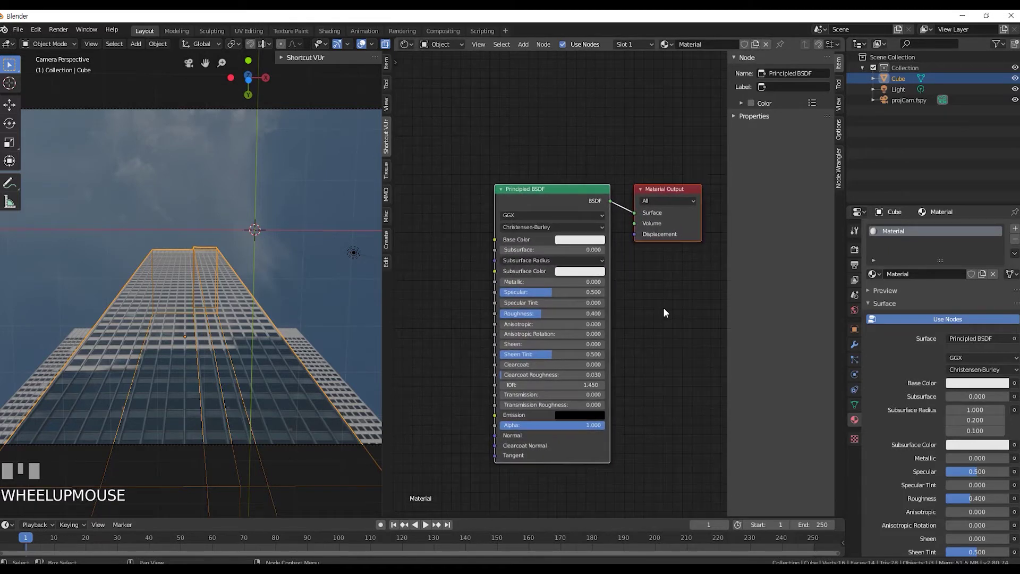
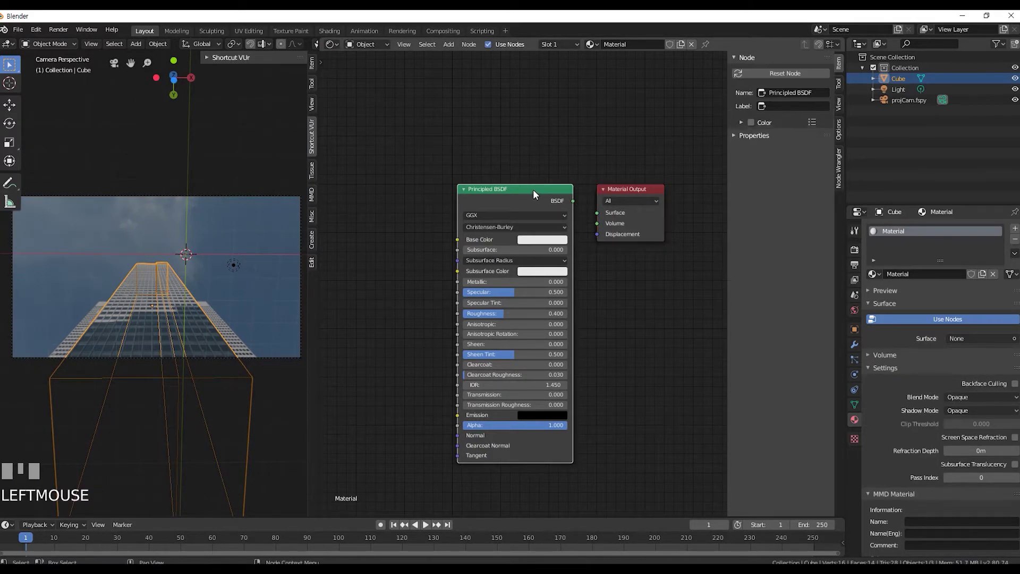
Wire an Image Texture into the material surface and load Front_building.png into it
key(Delete)
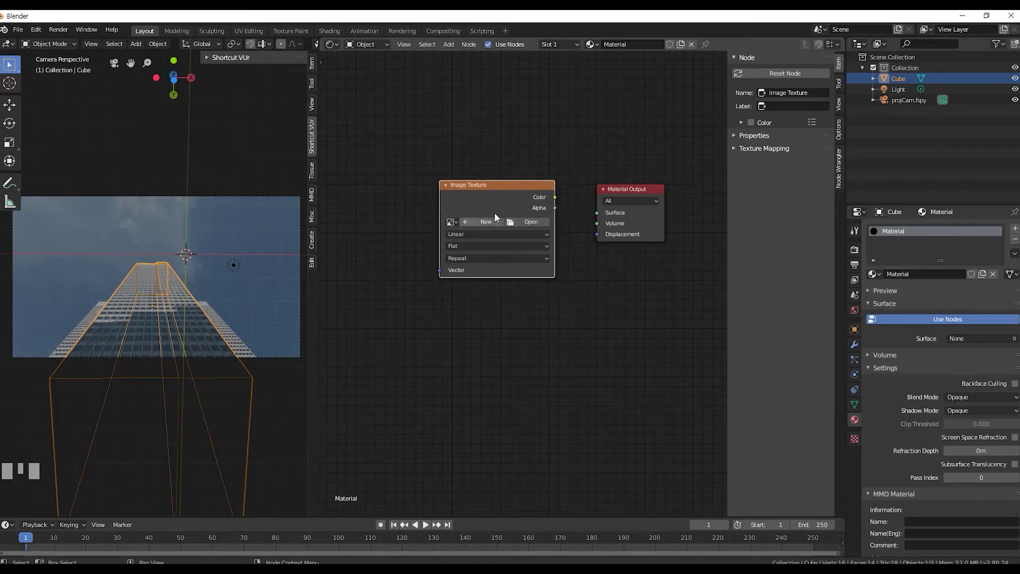
click(599, 215)
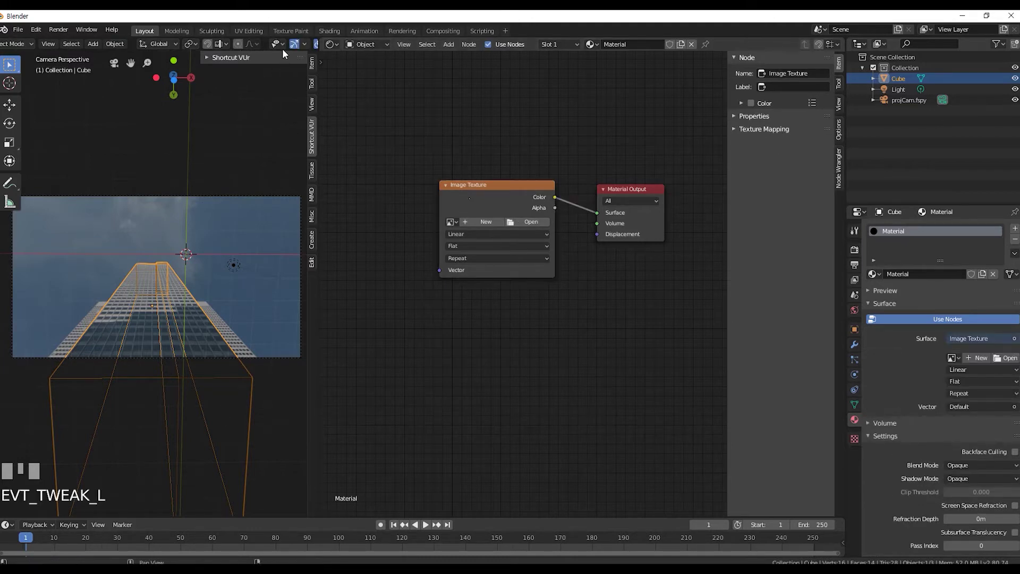
scroll(down, 3)
click(301, 50)
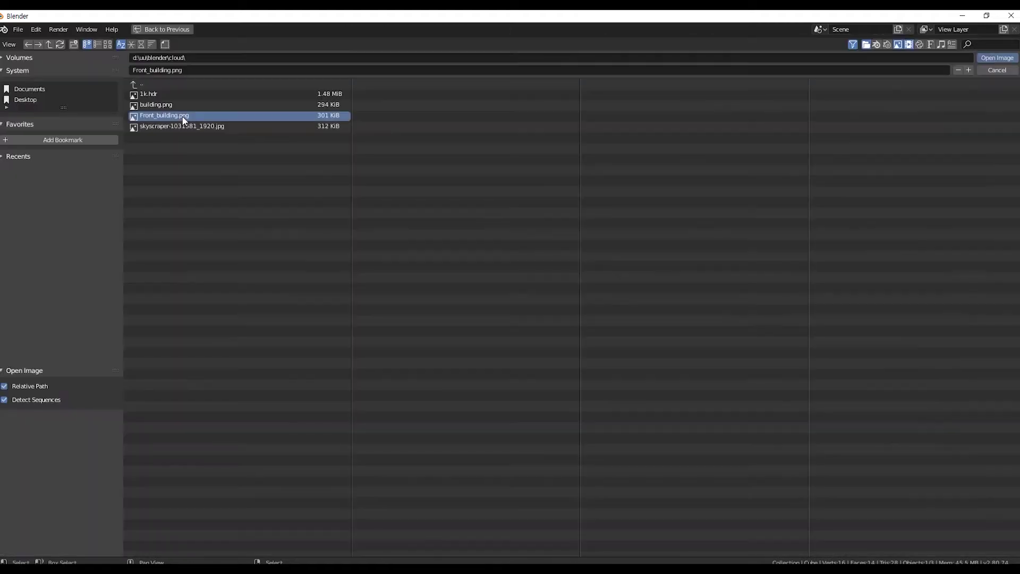
click(1000, 64)
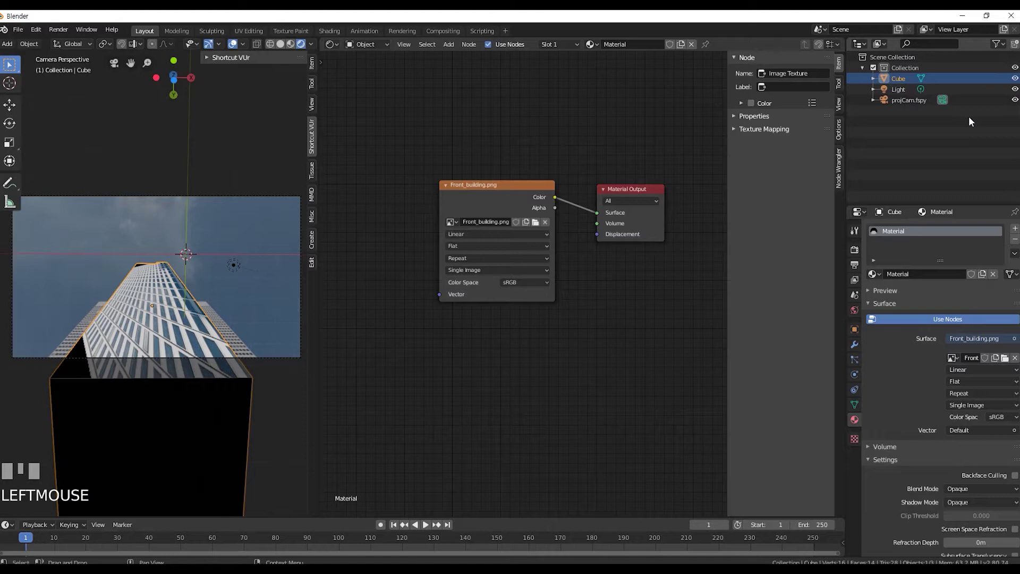
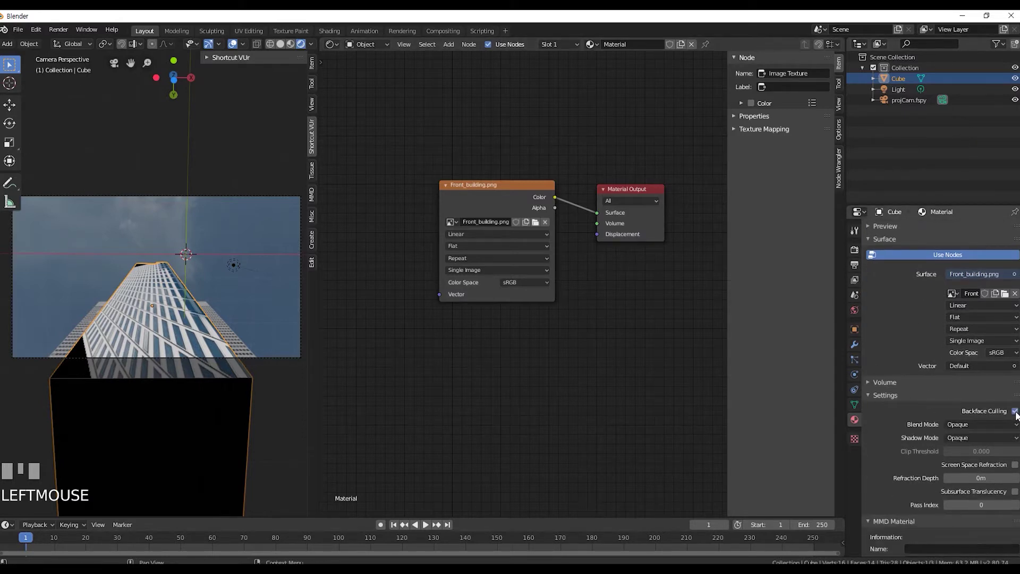
Set the material's blend mode to Alpha Blend for transparency
drag(1005, 428, 604, 198)
click(614, 194)
click(485, 191)
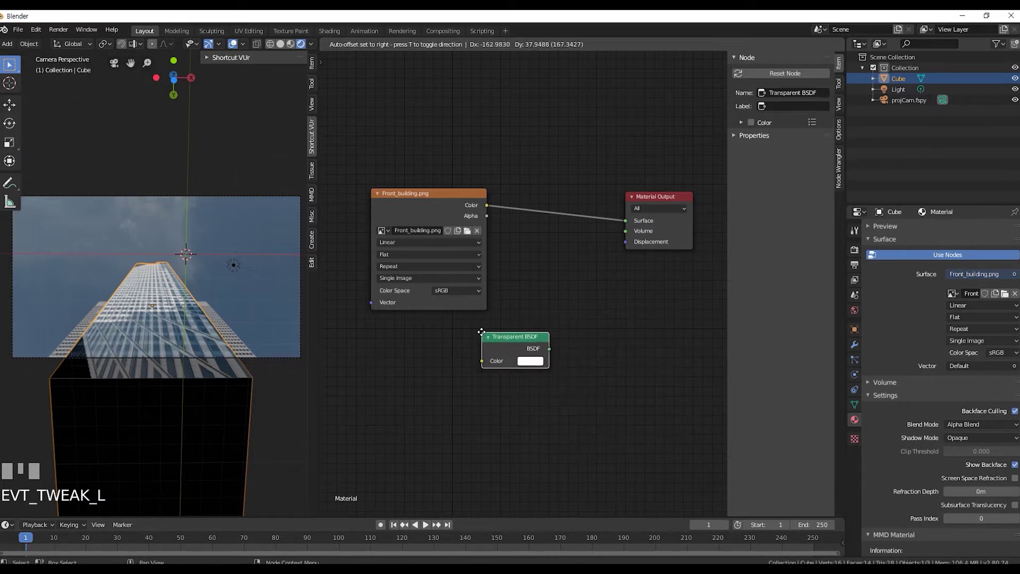
Add a Mix Shader and feed a Transparent BSDF into it alongside the image colour
scroll(up, 3)
key(shift+a)
click(555, 210)
click(526, 344)
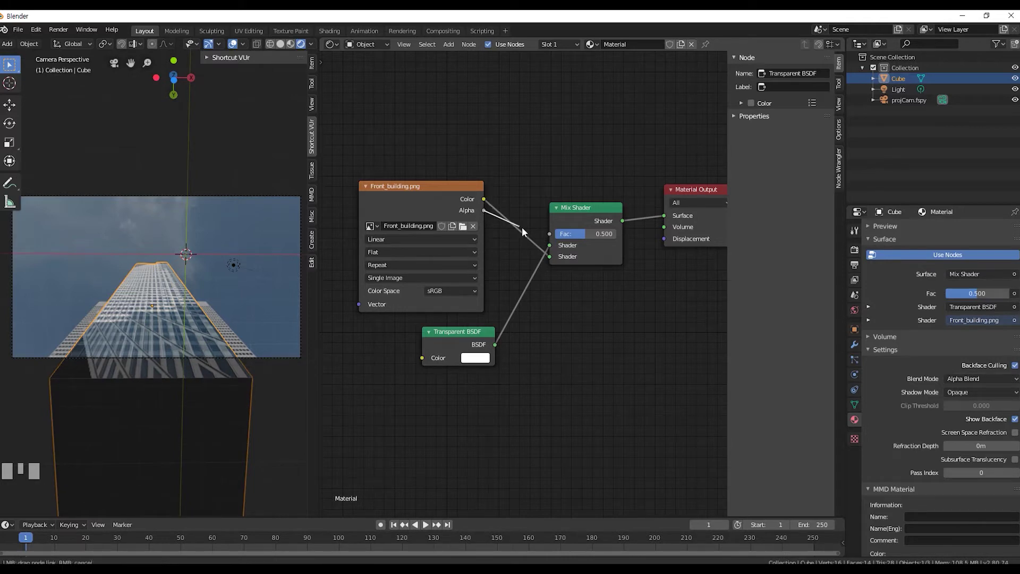
Drive the Mix Shader factor with the image alpha and pull out the panel for the subdivision modifier
click(552, 242)
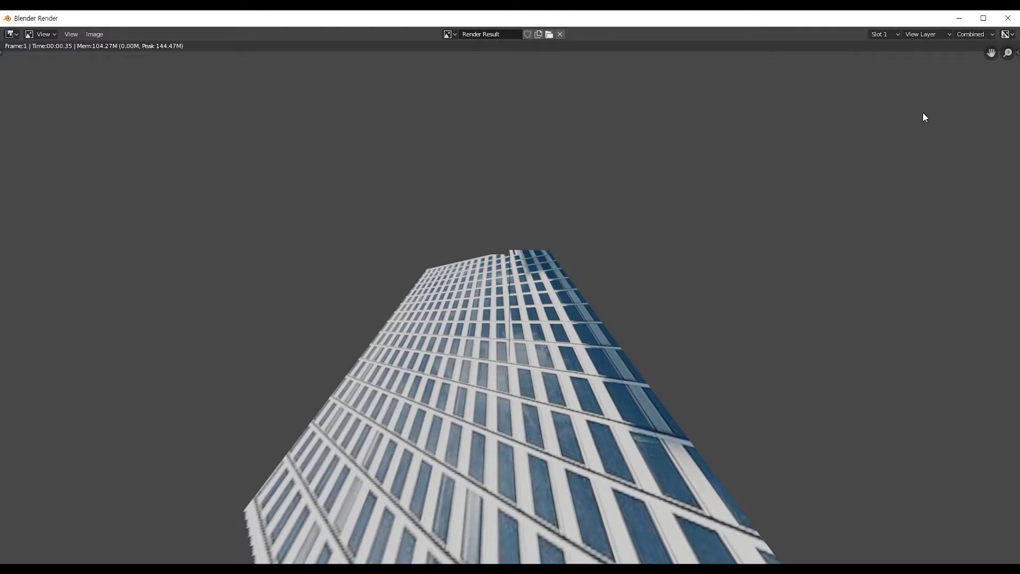
drag(1009, 25, 980, 283)
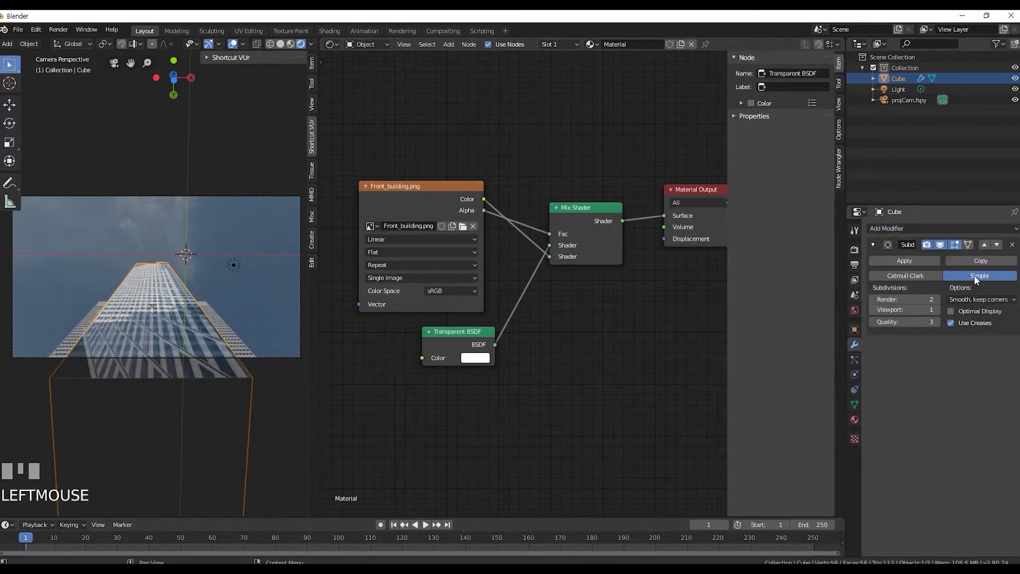
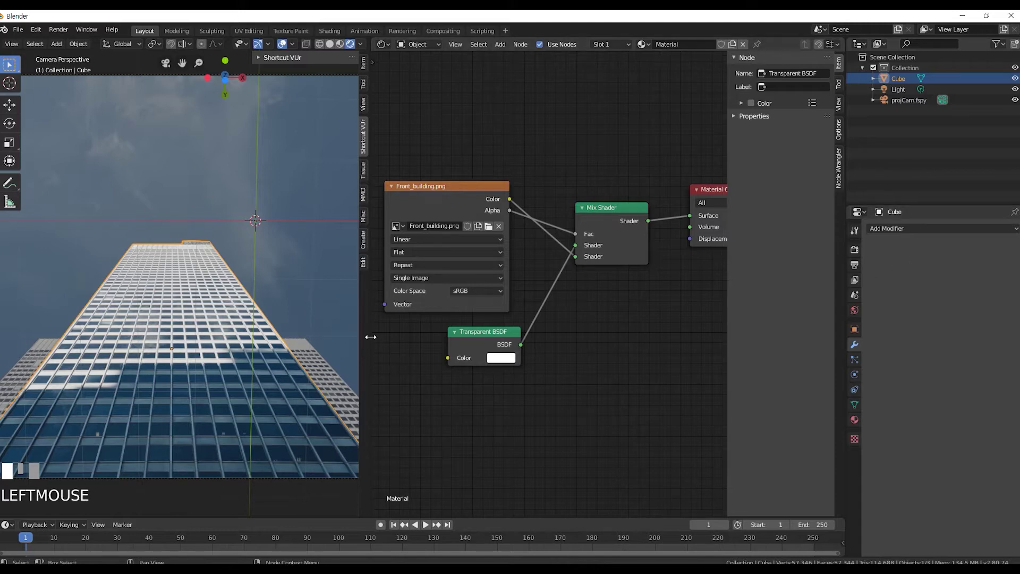
Add a second cube, Cube.001, and move it along Y toward the building's lower block
scroll(down, 3)
scroll(down, 3)
click(250, 71)
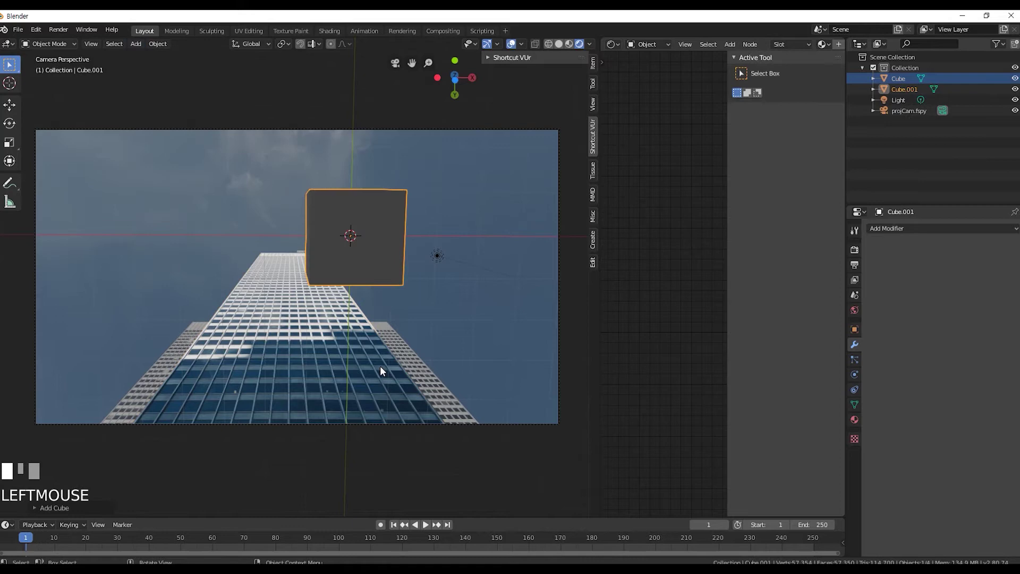
key(g)
drag(385, 370, 327, 369)
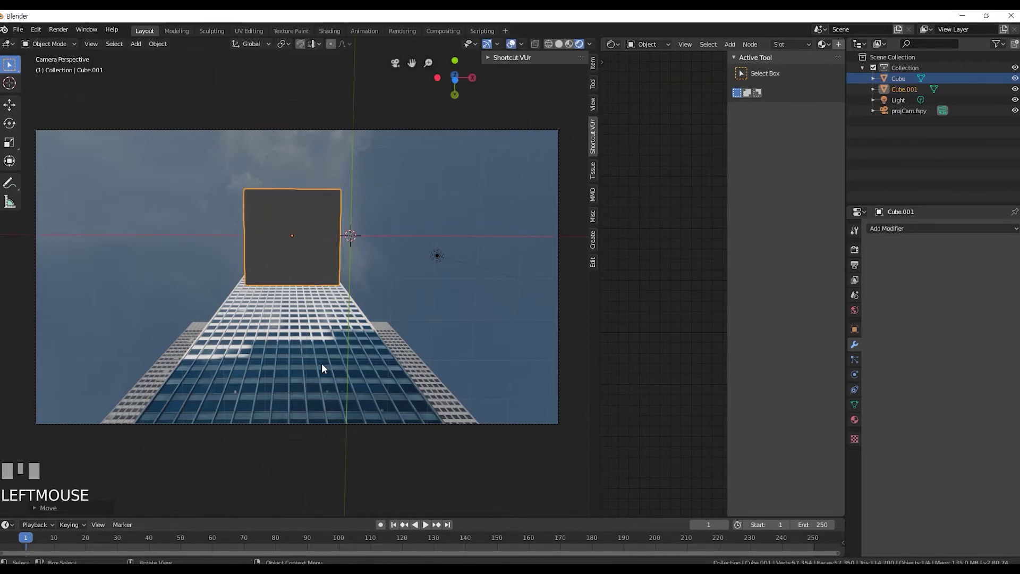
key(g)
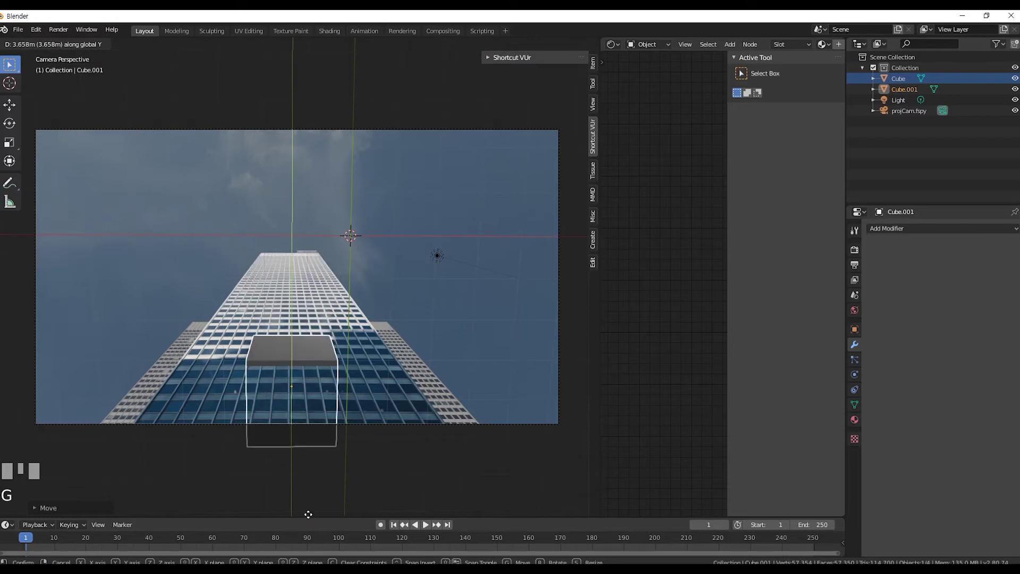
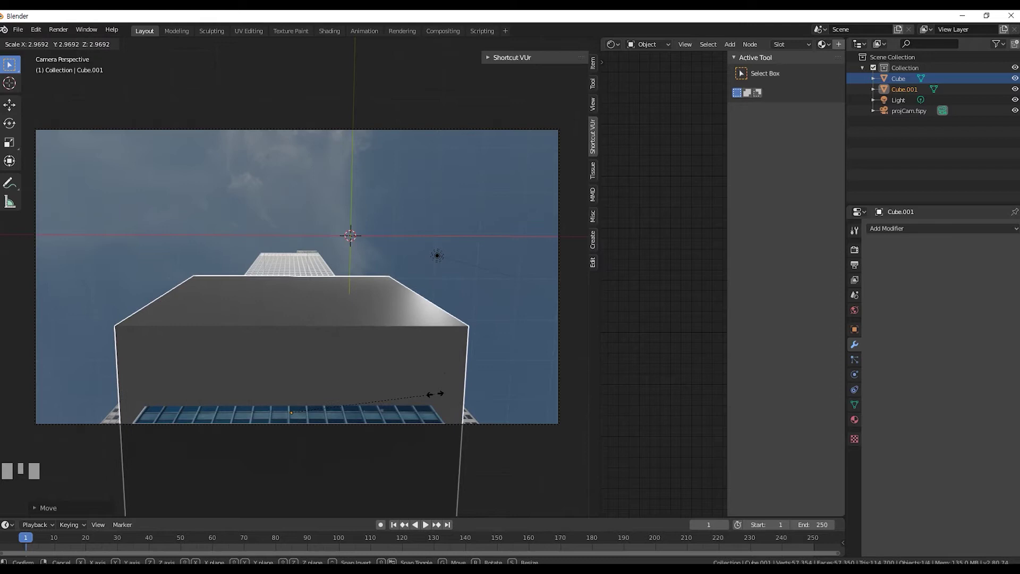
click(440, 400)
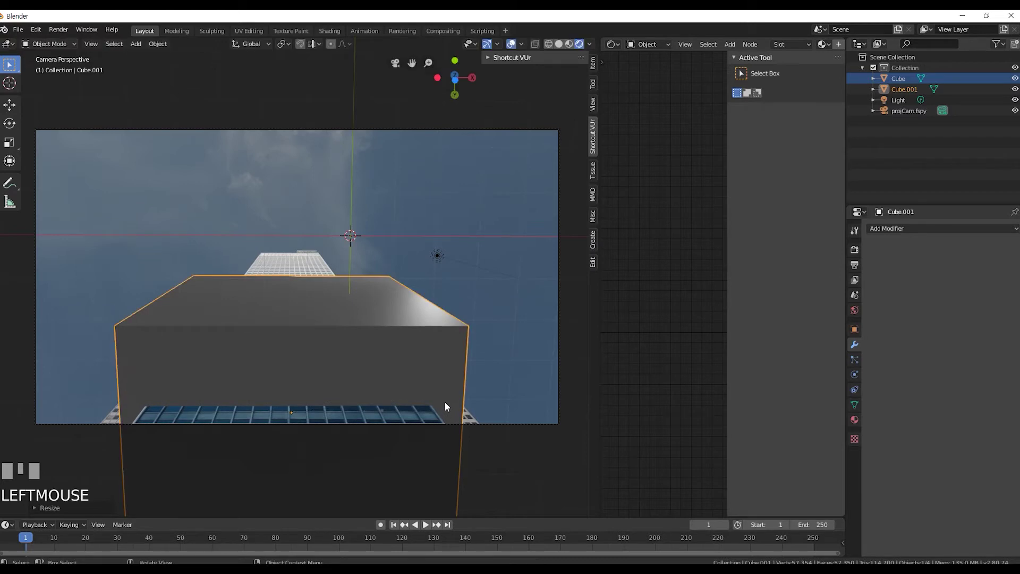
Reposition Cube.001 and stretch it along X to cover the wider base, viewing in wireframe
key(g)
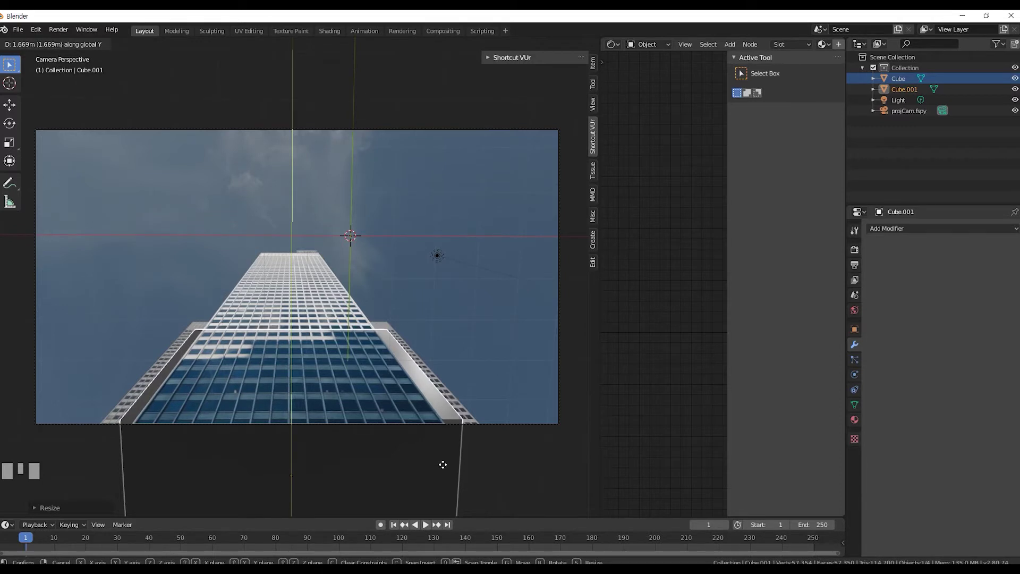
click(448, 469)
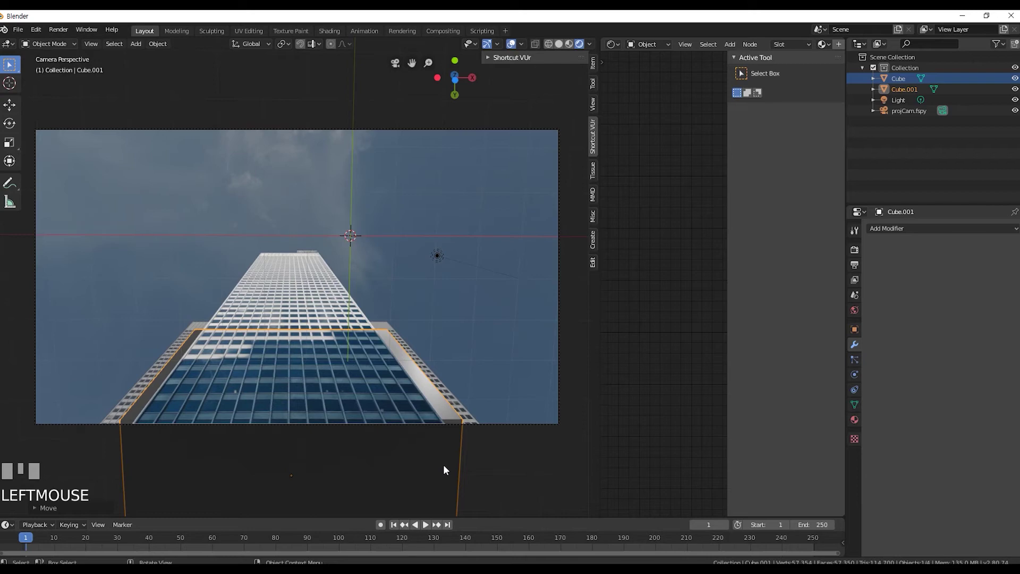
key(s)
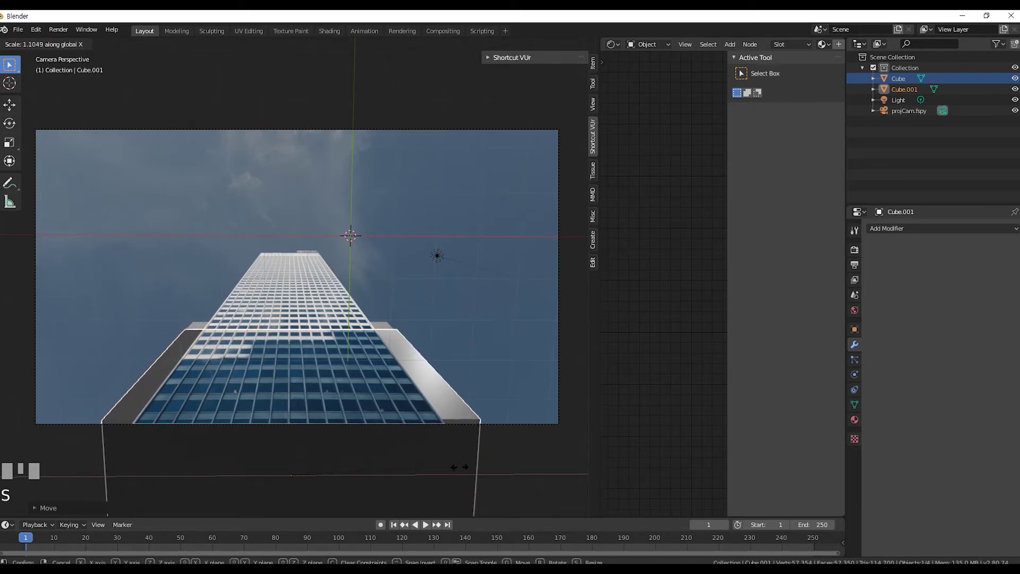
click(456, 471)
click(553, 44)
Nudge Cube.001 so its top edge matches the base block, then return to textured shading
scroll(up, 3)
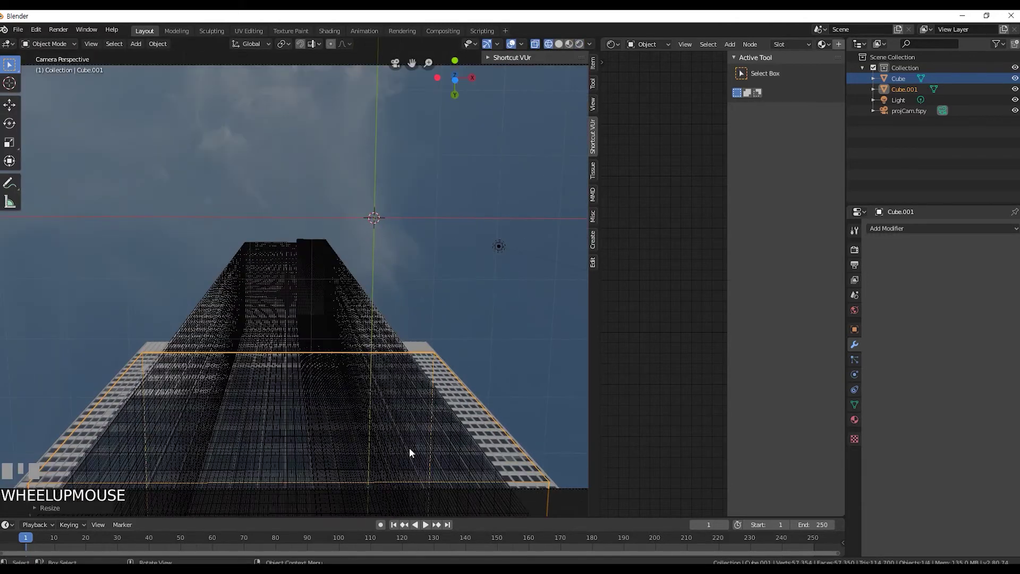
key(s)
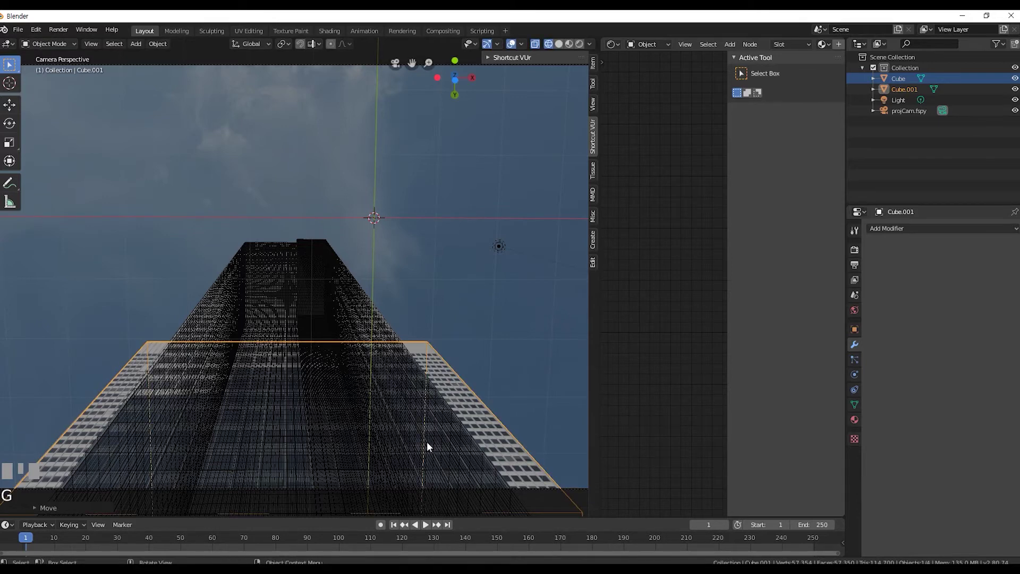
scroll(down, 3)
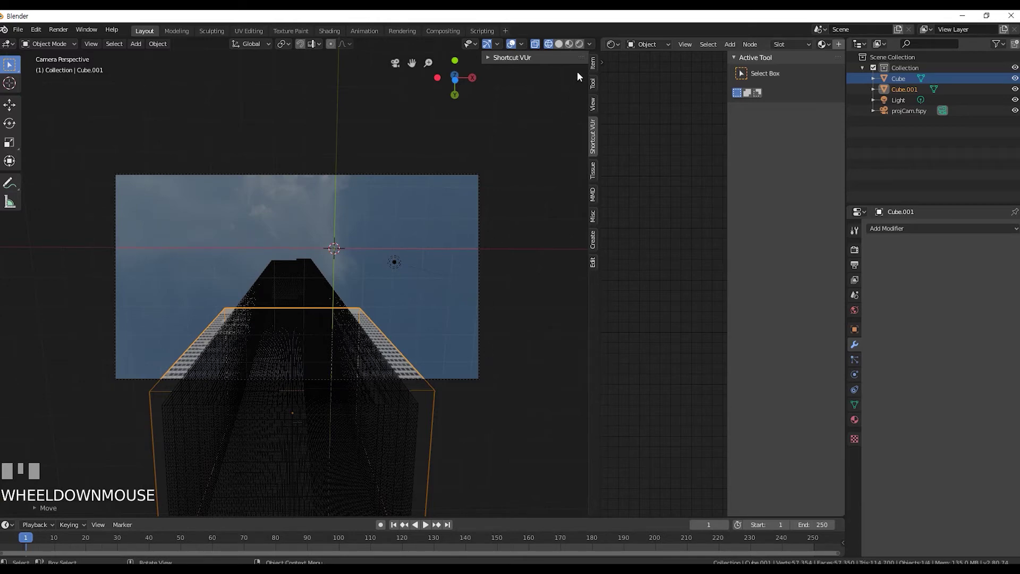
click(587, 47)
scroll(up, 3)
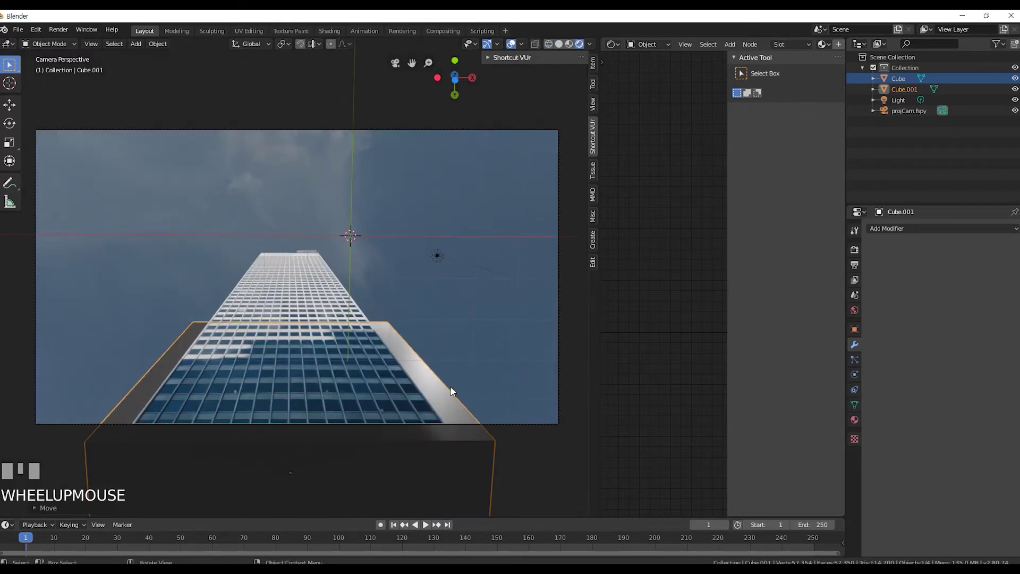
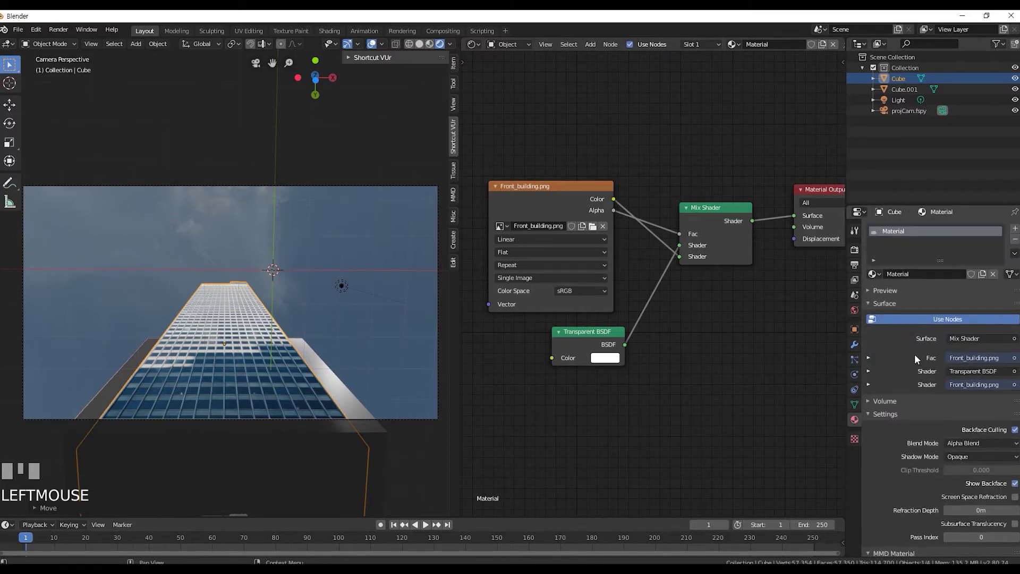
Copy the tower cube's transparent photo material onto Cube.001
click(918, 237)
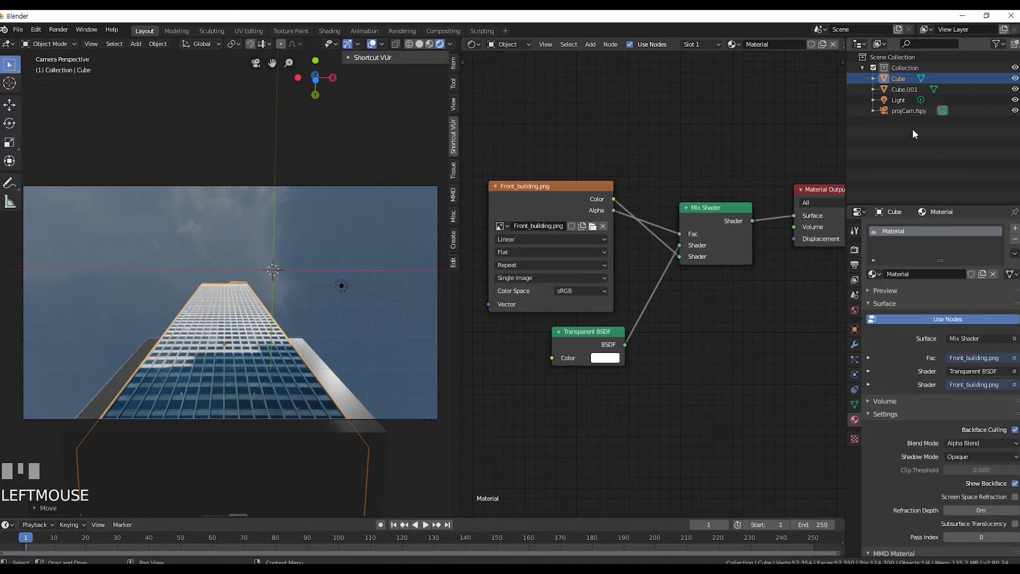
drag(983, 278, 602, 232)
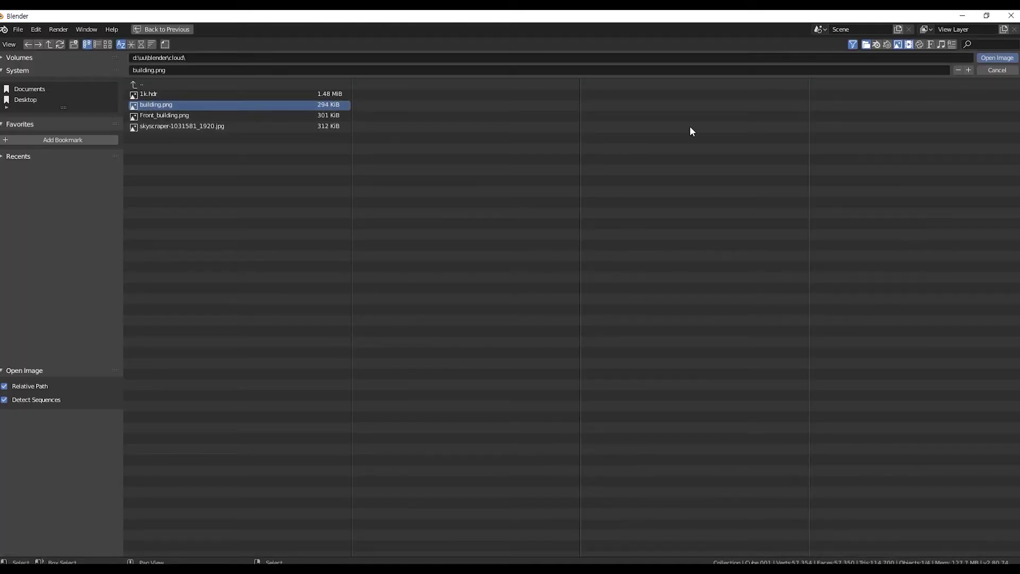
Render the camera shot showing both photo-textured cubes forming the skyscraper
drag(1012, 63, 61, 41)
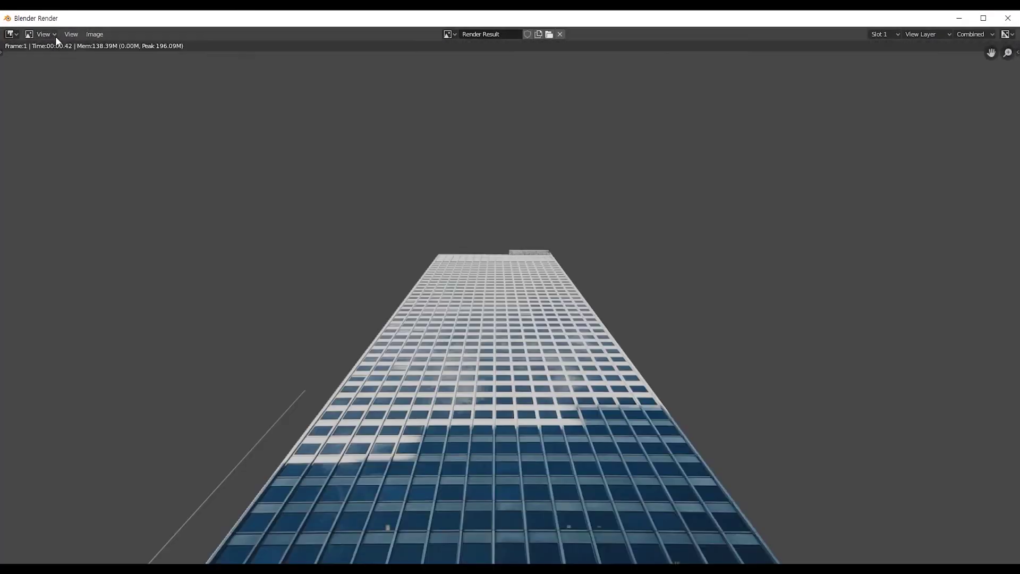
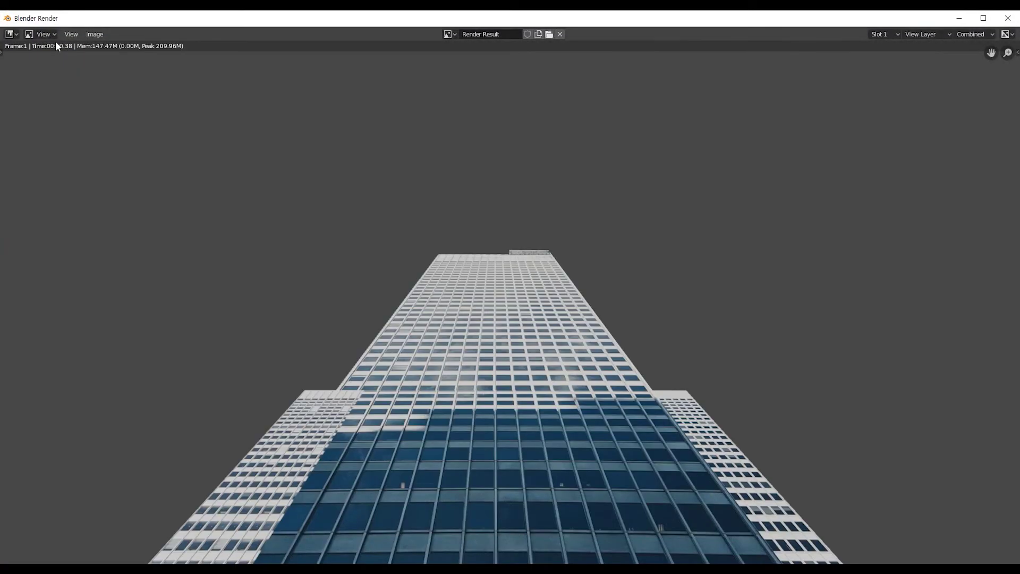
Turn off backface display for the tower material and close the render preview
click(1004, 24)
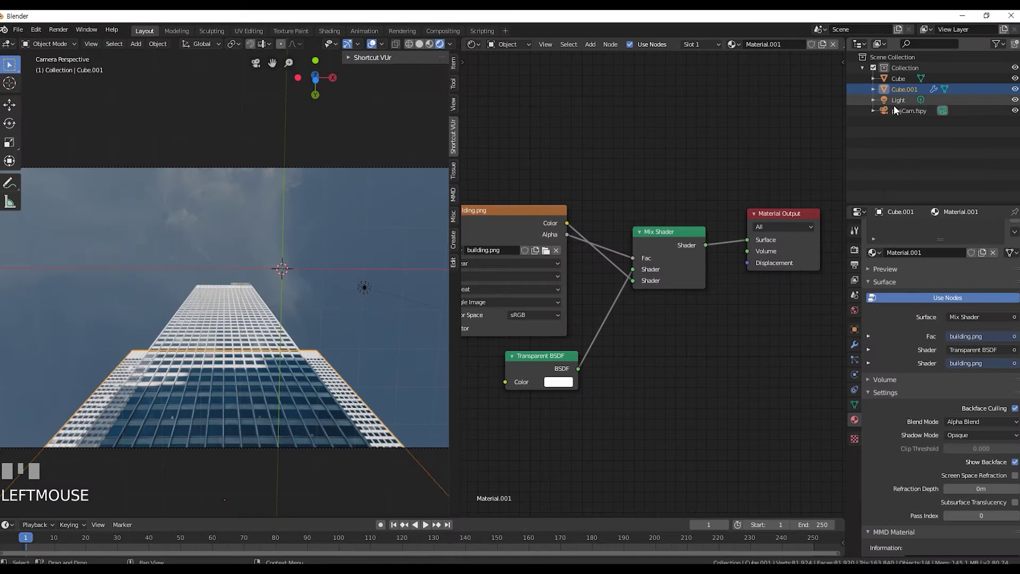
click(1019, 466)
click(1018, 466)
click(1018, 466)
click(1018, 467)
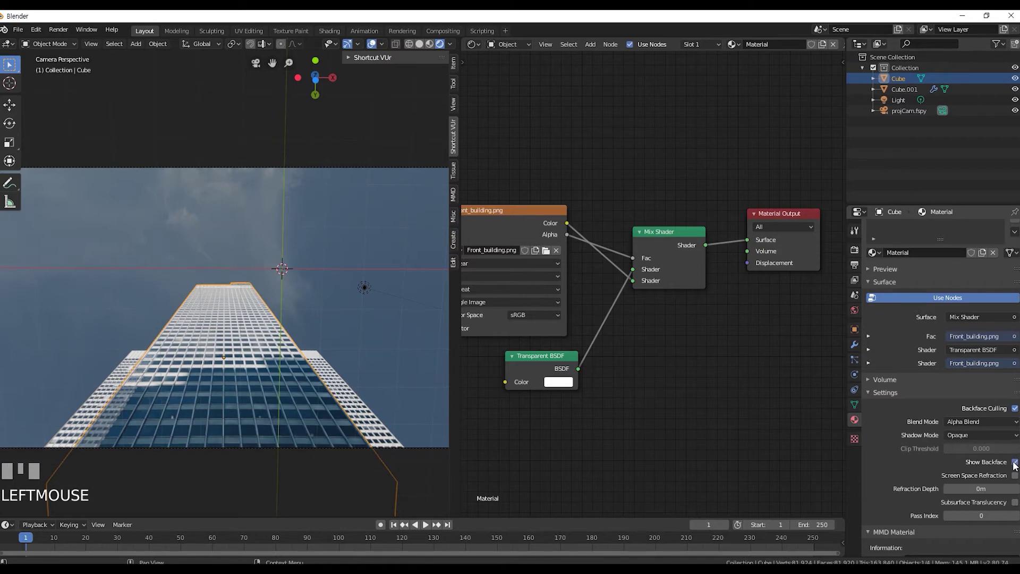
click(1019, 466)
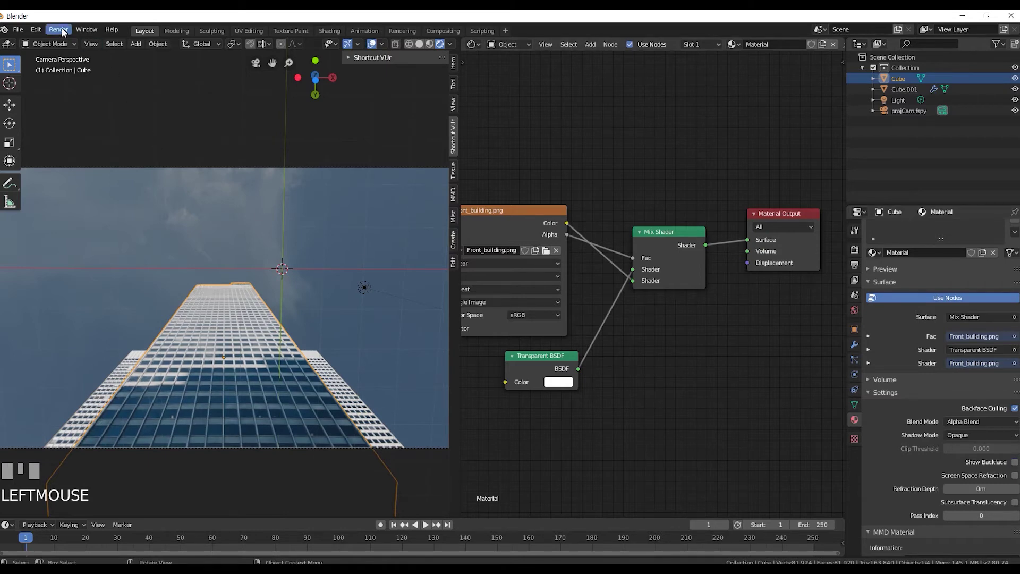
drag(65, 32, 69, 45)
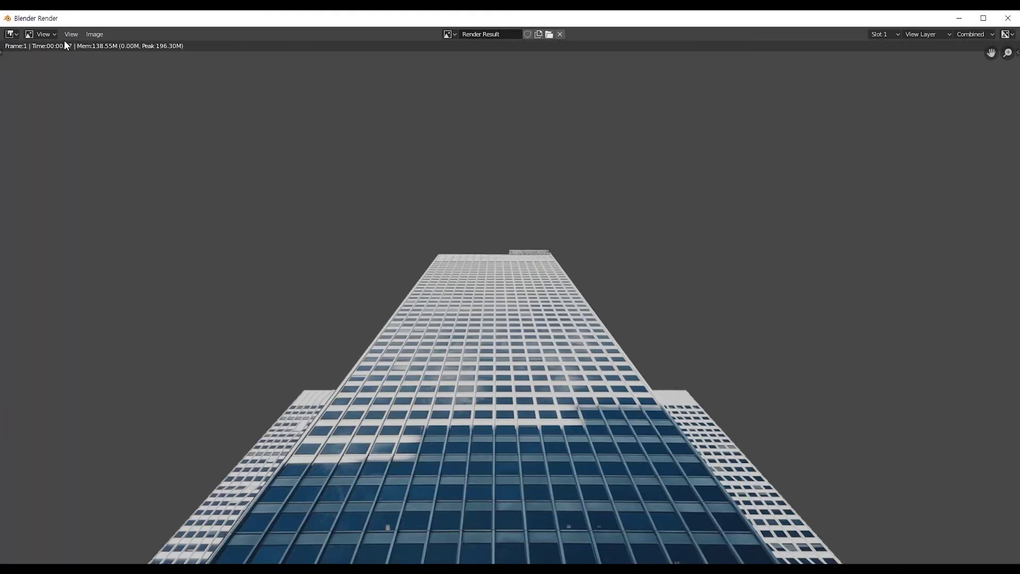
drag(1017, 25, 908, 97)
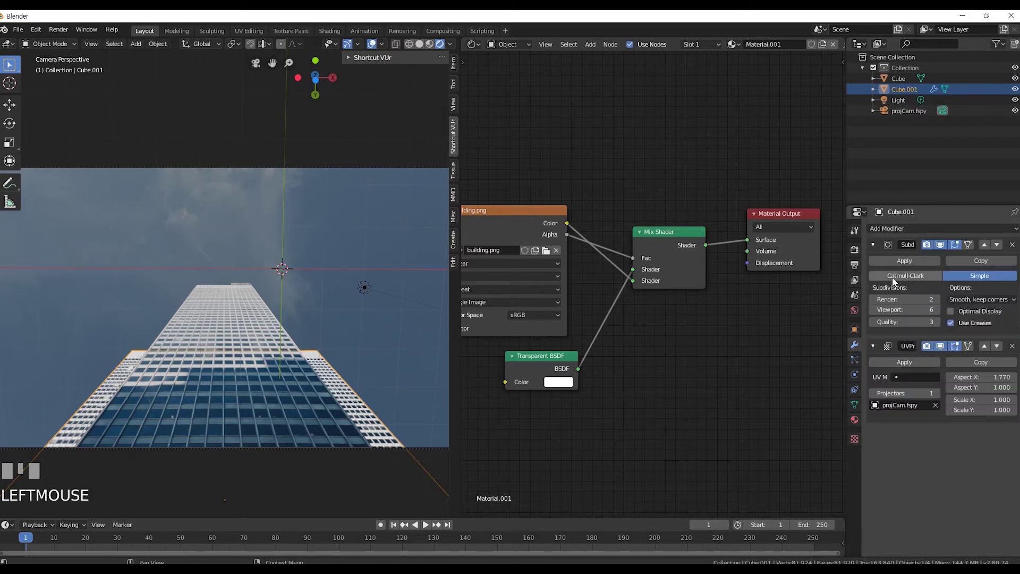
Apply Cube.001's Subdivision modifier and load 1k.hdr as the world environment texture
click(905, 264)
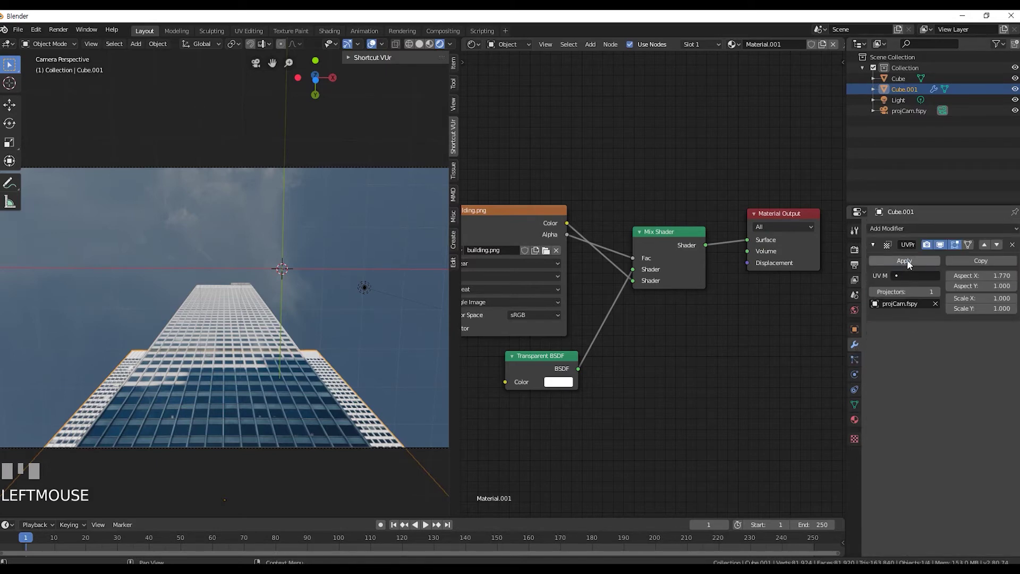
click(913, 264)
drag(659, 433, 186, 104)
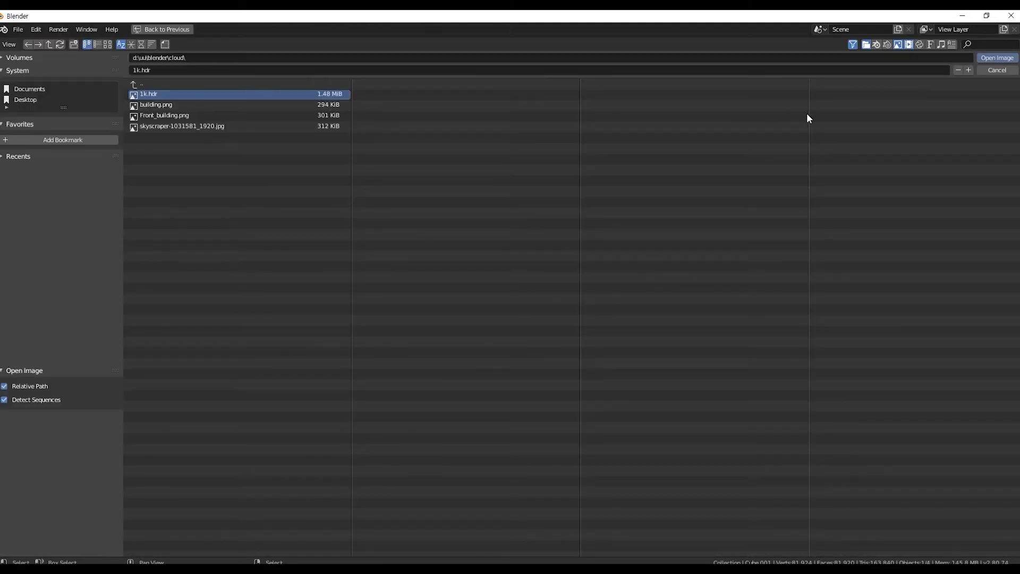
drag(995, 60, 945, 101)
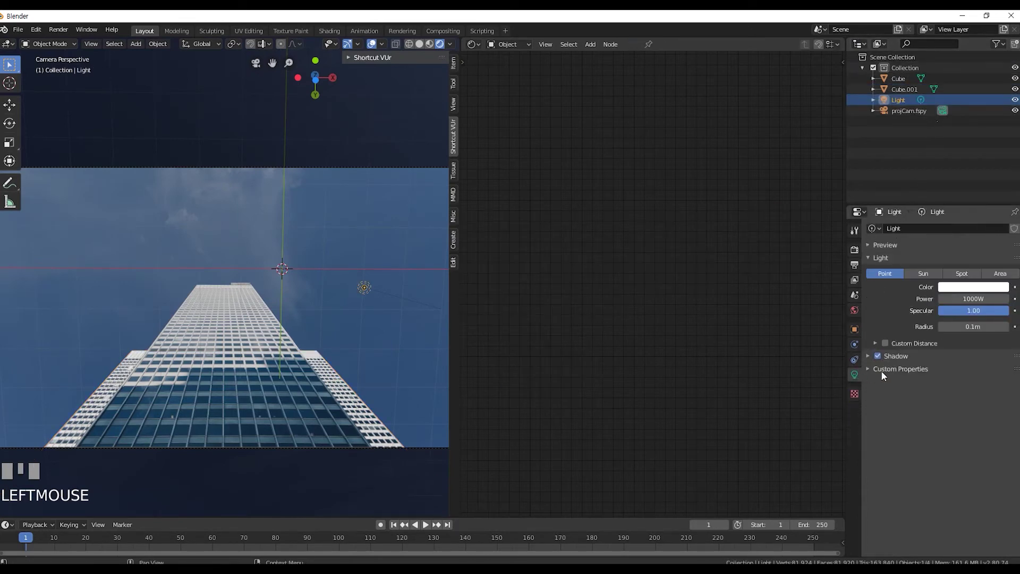
Switch the Light object from a point lamp to a sun
click(927, 280)
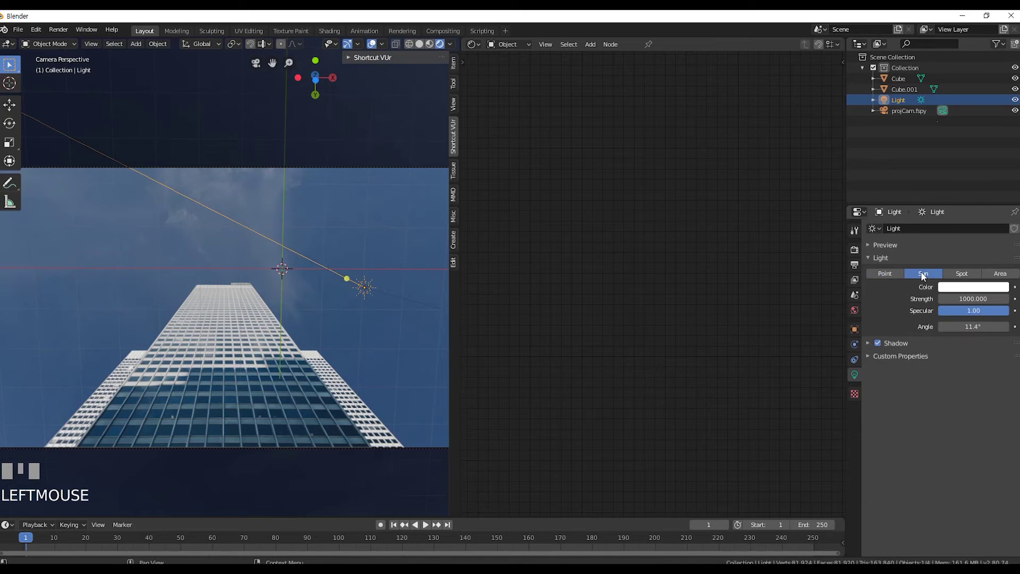
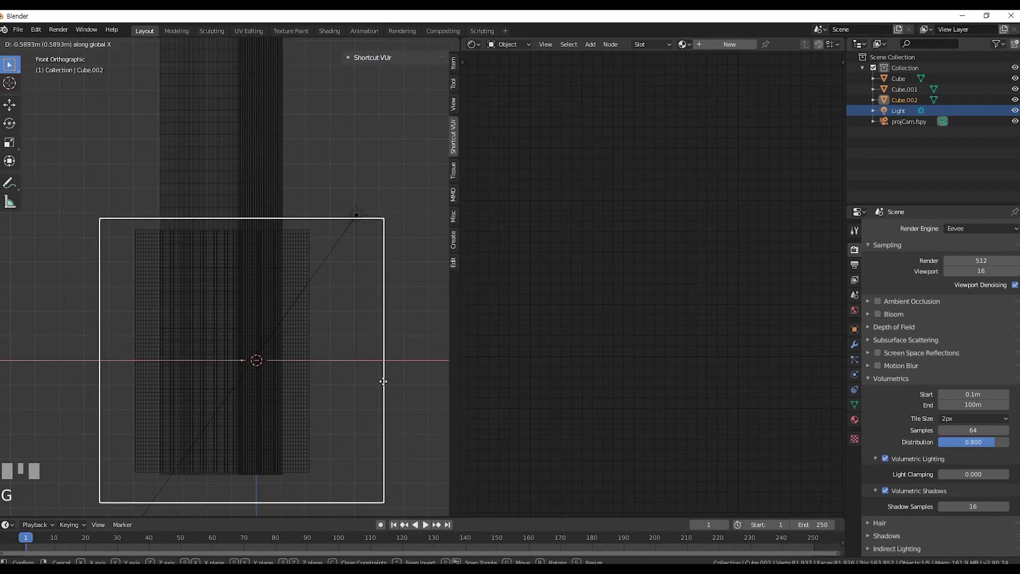
Move and scale Cube.002 up so it fills the sky around the camera shot
click(362, 386)
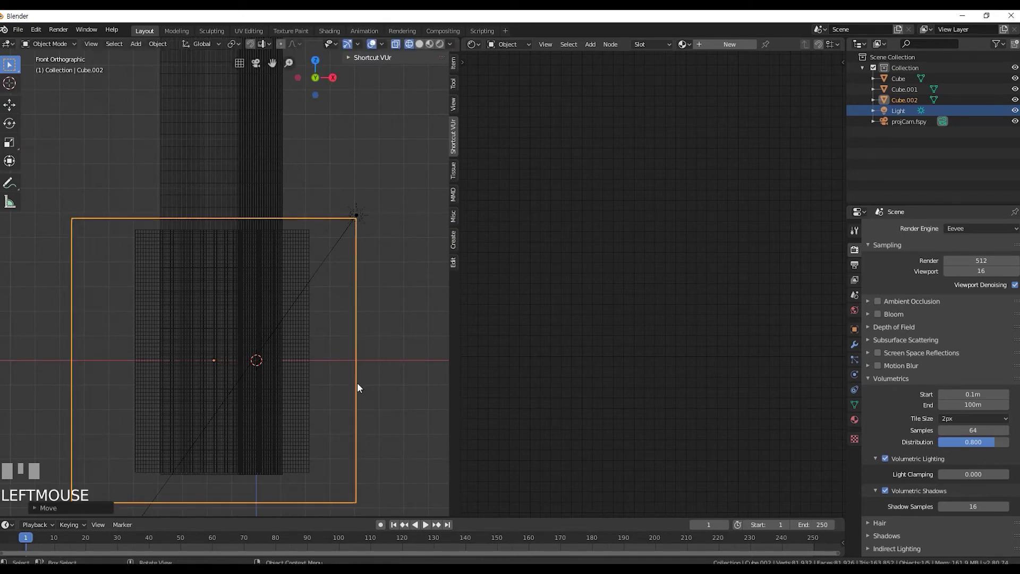
key(s)
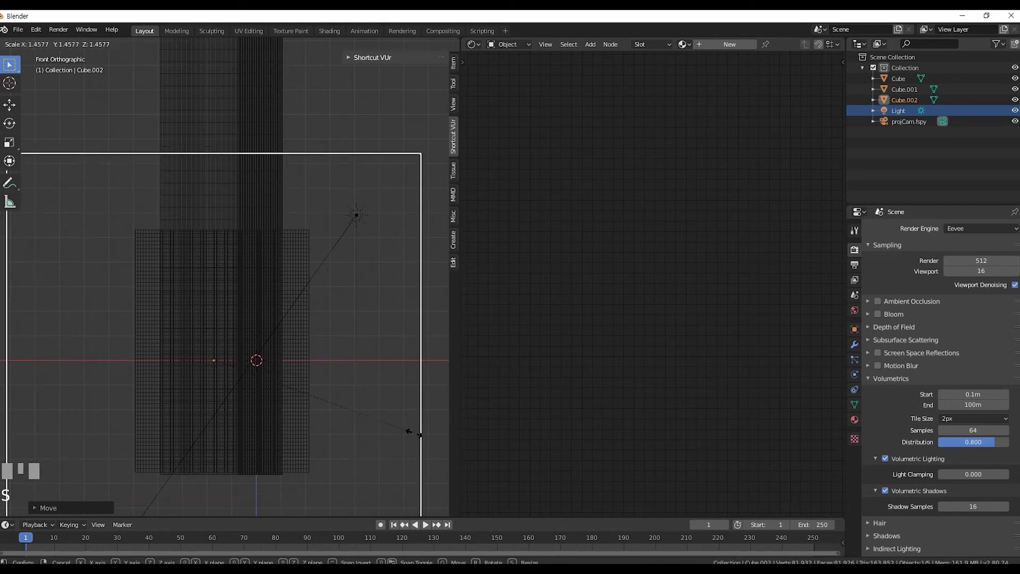
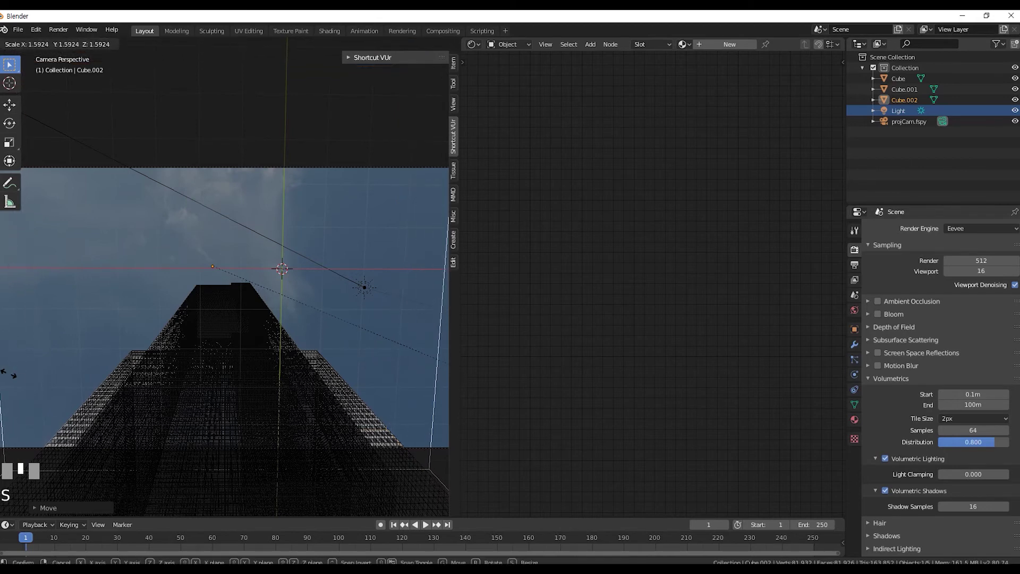
click(76, 387)
scroll(down, 3)
key(s)
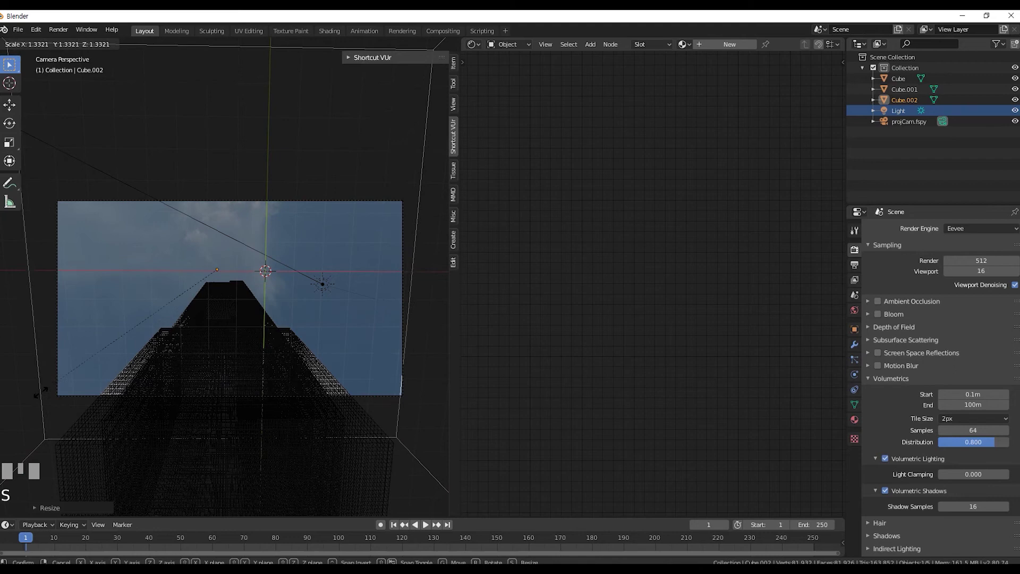
click(444, 50)
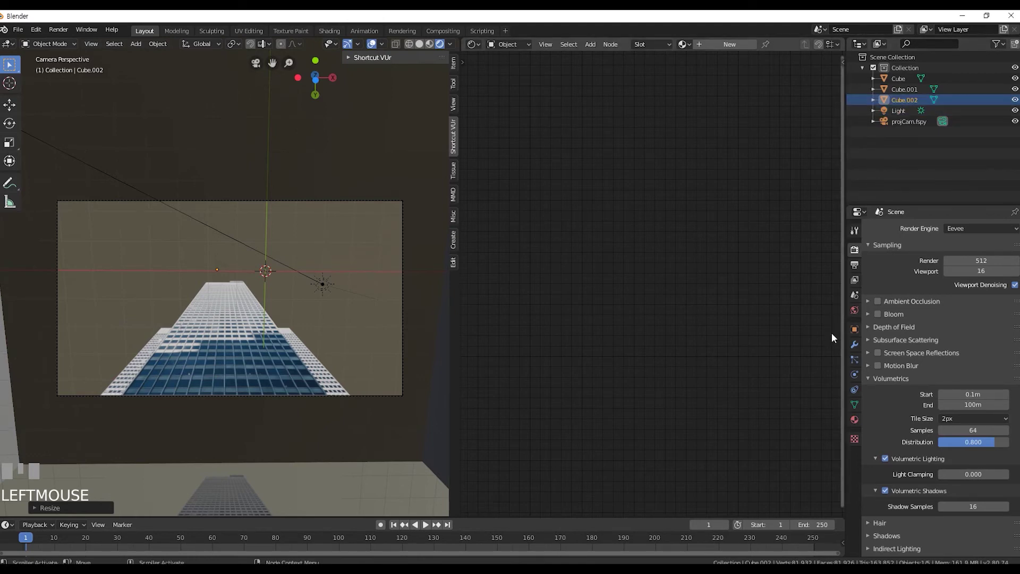
Create Material.002 for Cube.002 and delete its default Principled BSDF shader
drag(931, 279, 677, 241)
click(616, 212)
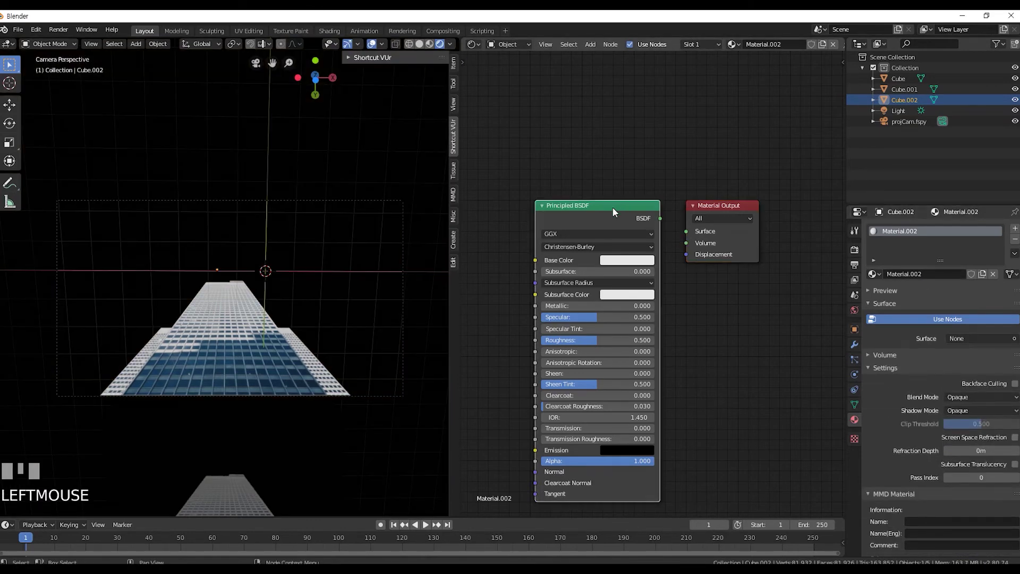
key(Delete)
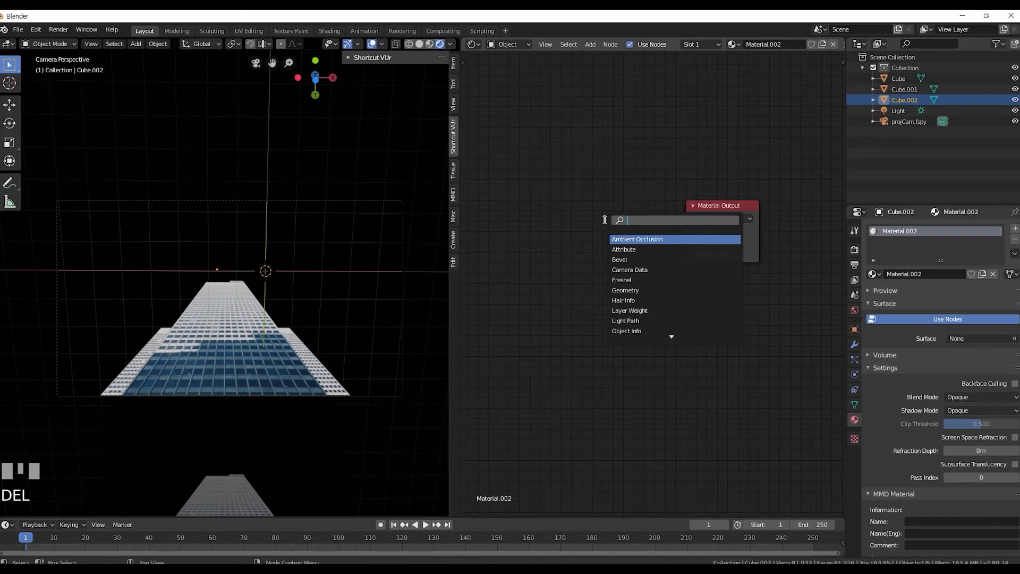
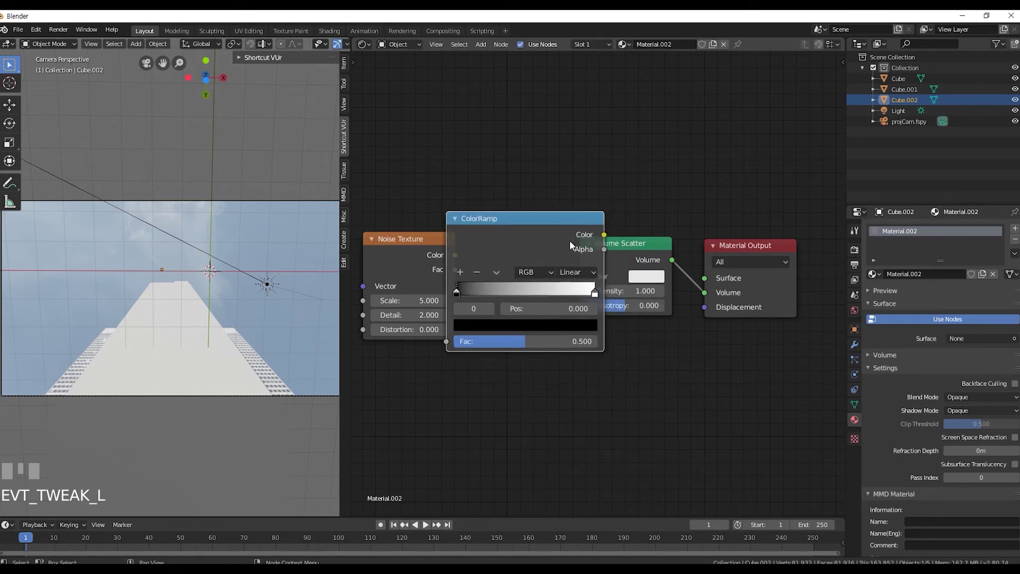
Arrange the Noise Texture, ColorRamp and Volume Scatter nodes and link ramp colour to scatter density
click(639, 246)
click(735, 250)
click(661, 362)
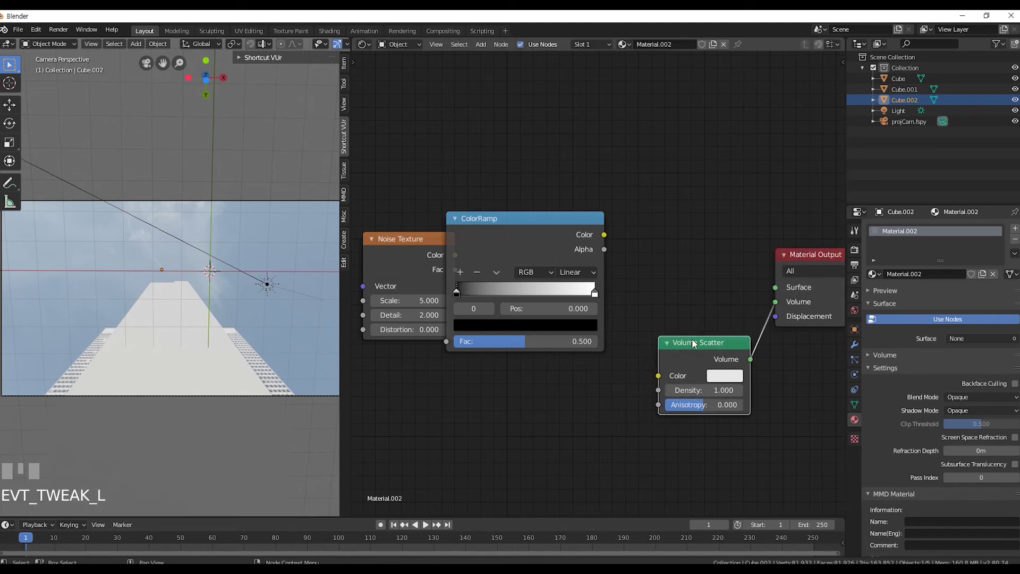
click(551, 218)
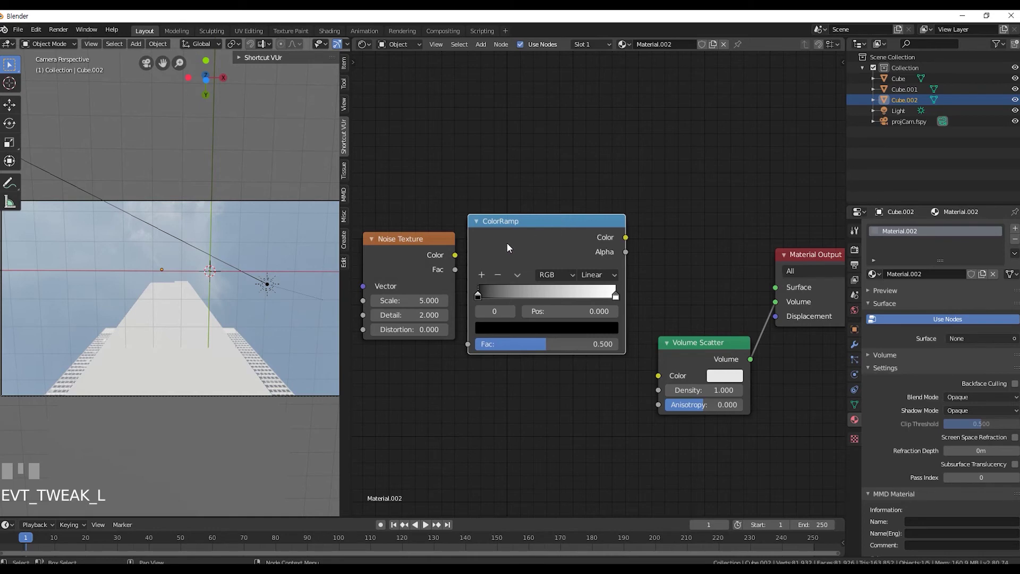
click(431, 243)
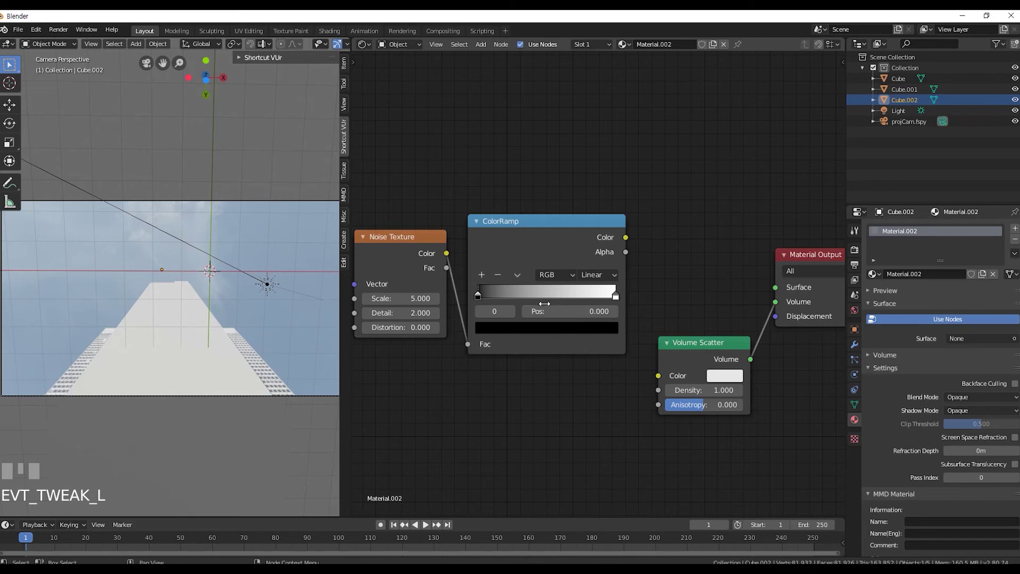
drag(629, 240, 653, 297)
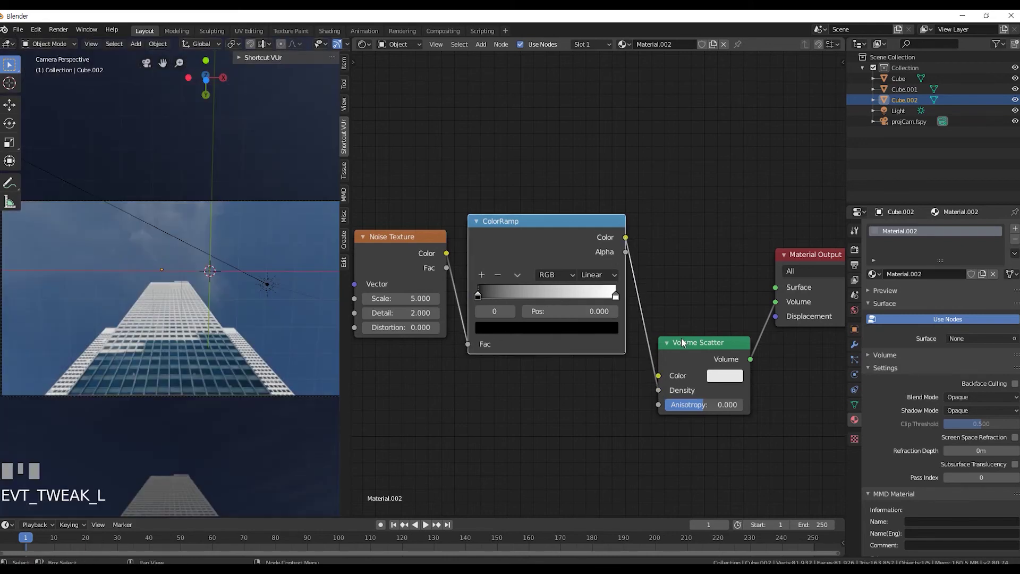
click(698, 347)
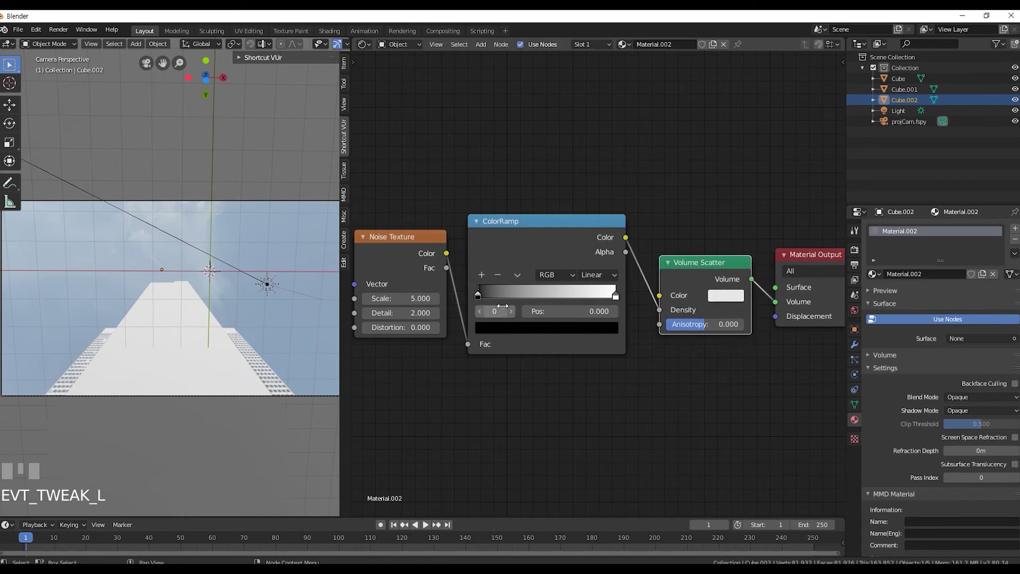
Slide the black ramp stop to 0.632 to thin the clouds and check the result in camera view
drag(487, 297, 174, 314)
key(KP_0)
scroll(down, 3)
scroll(up, 3)
scroll(down, 3)
key(KP_0)
key(s)
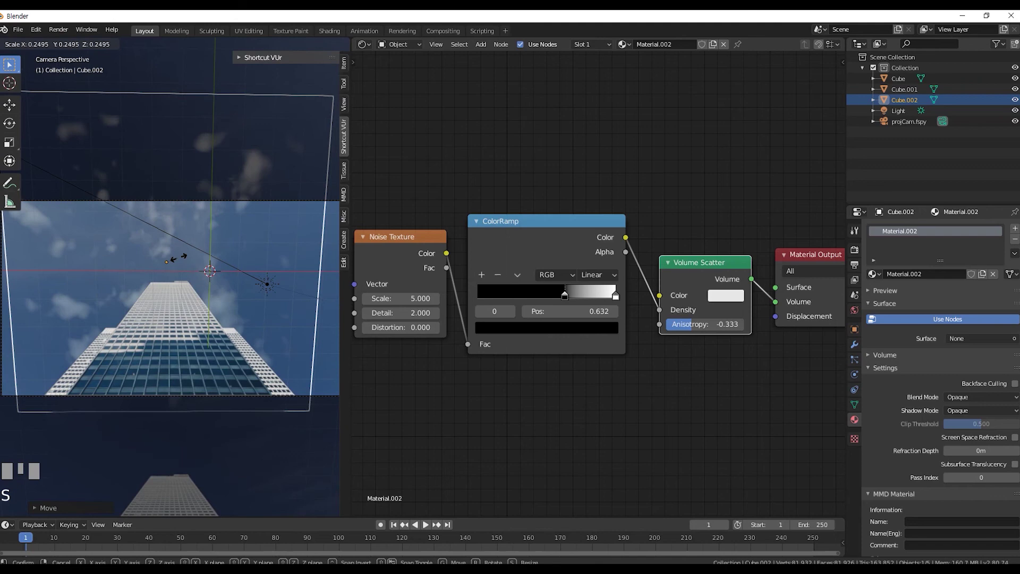
Shrink the cloud cube and check it from the front view within the scene
click(188, 263)
scroll(down, 3)
scroll(up, 3)
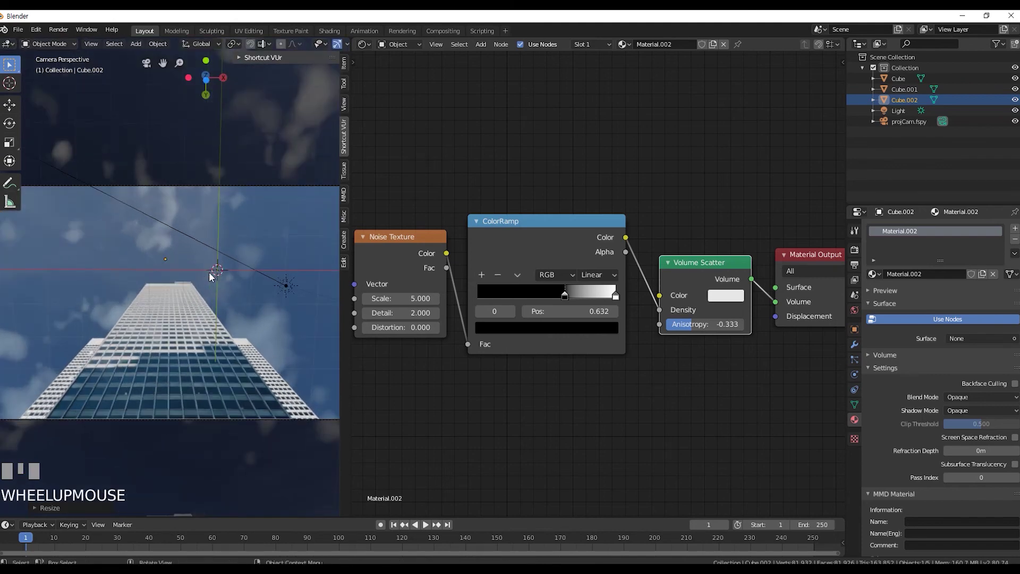
key(KP_0)
scroll(up, 3)
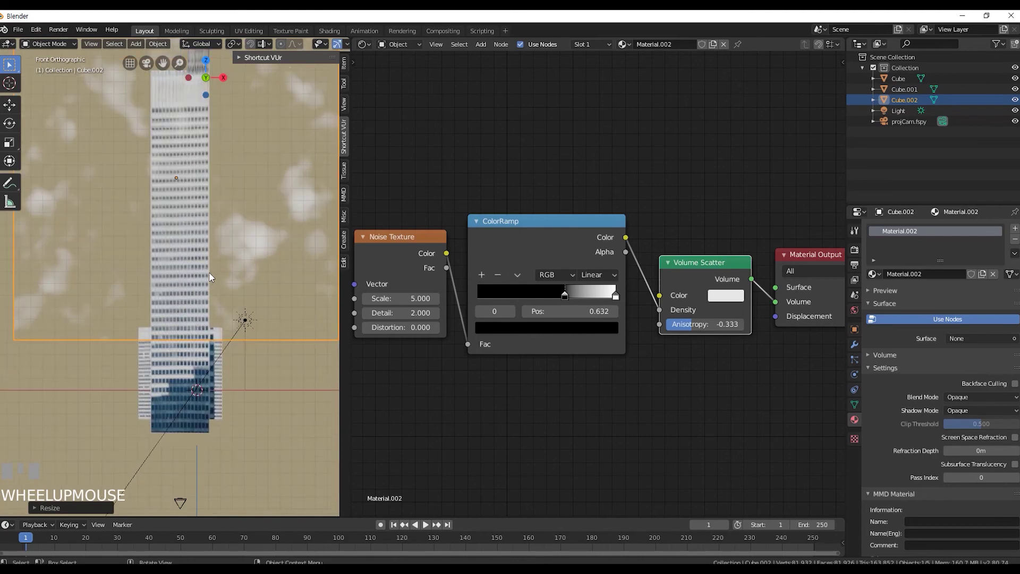
scroll(down, 3)
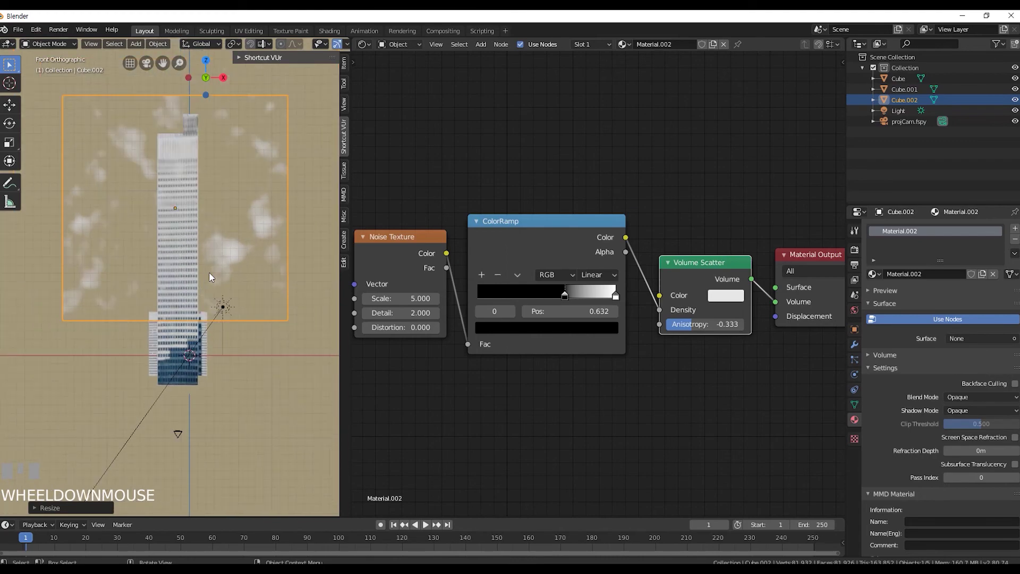
drag(248, 305, 160, 341)
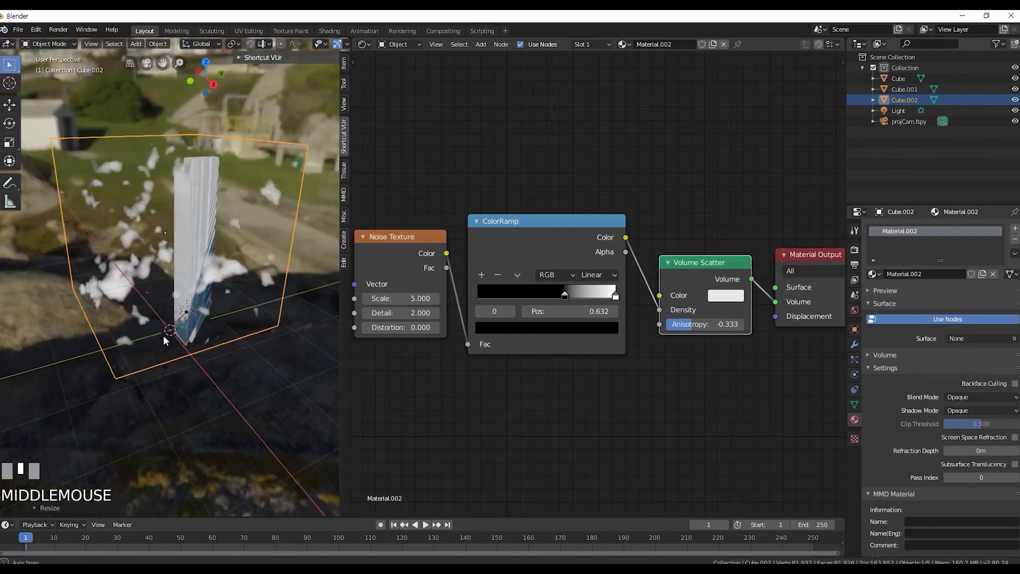
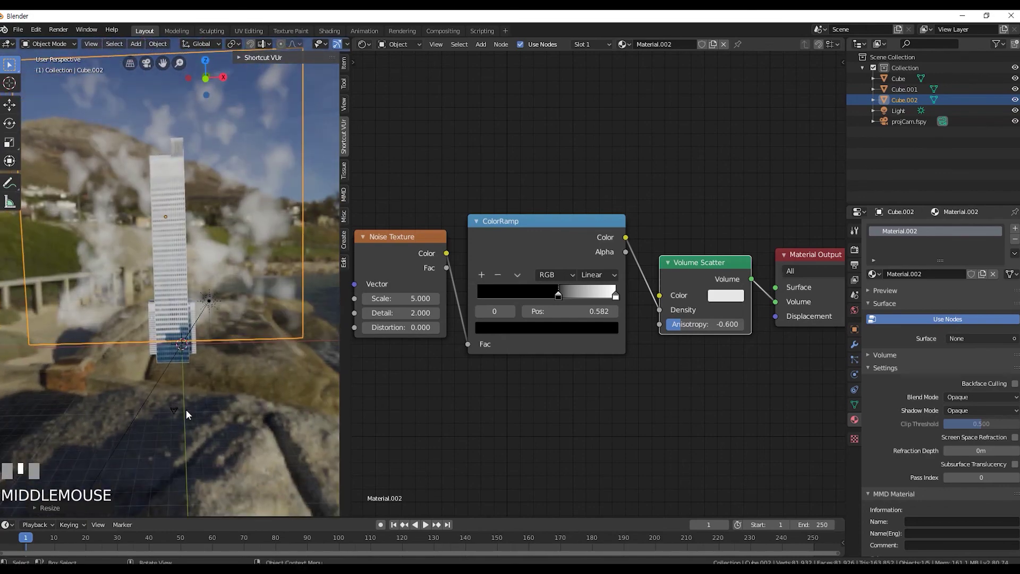
Slide the cloud cube sideways along X at frame 250
key(KP_0)
scroll(up, 3)
scroll(down, 3)
scroll(up, 3)
scroll(down, 3)
scroll(up, 3)
scroll(up, 3)
drag(198, 312, 190, 437)
scroll(down, 3)
scroll(up, 3)
scroll(up, 3)
scroll(up, 3)
scroll(up, 3)
drag(190, 437, 63, 539)
drag(63, 539, 287, 448)
Key Cube.002's shifted location at frame 250 so the clouds drift
key(g)
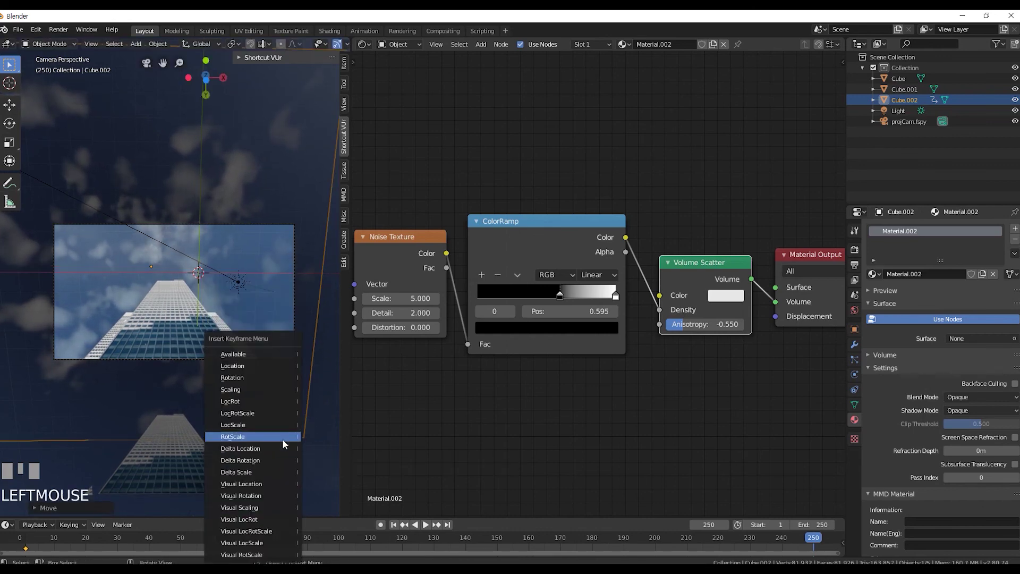
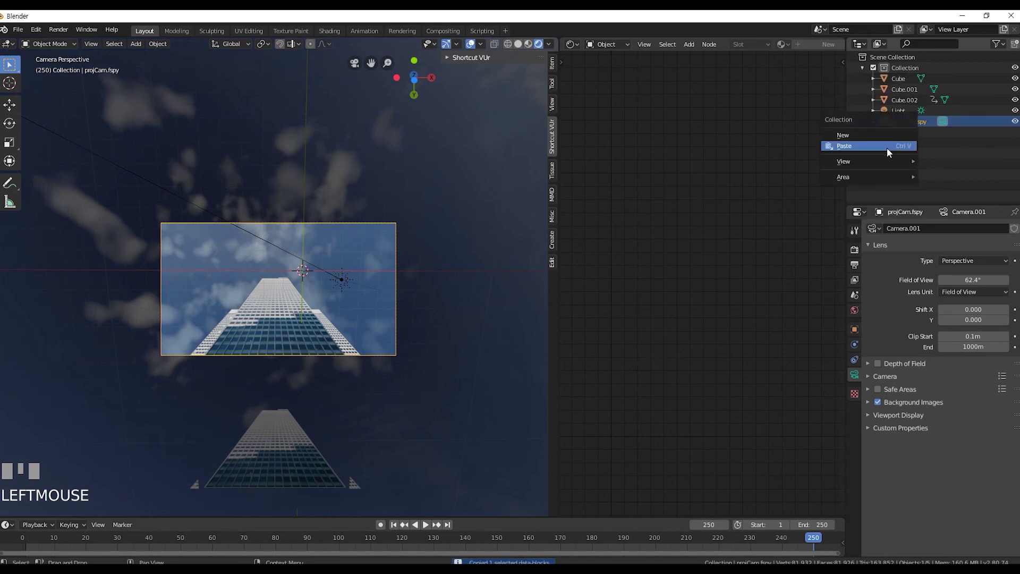
Paste projCam.fspy as projCam.fspy.001 and make it the scene camera
drag(891, 152, 907, 138)
click(907, 138)
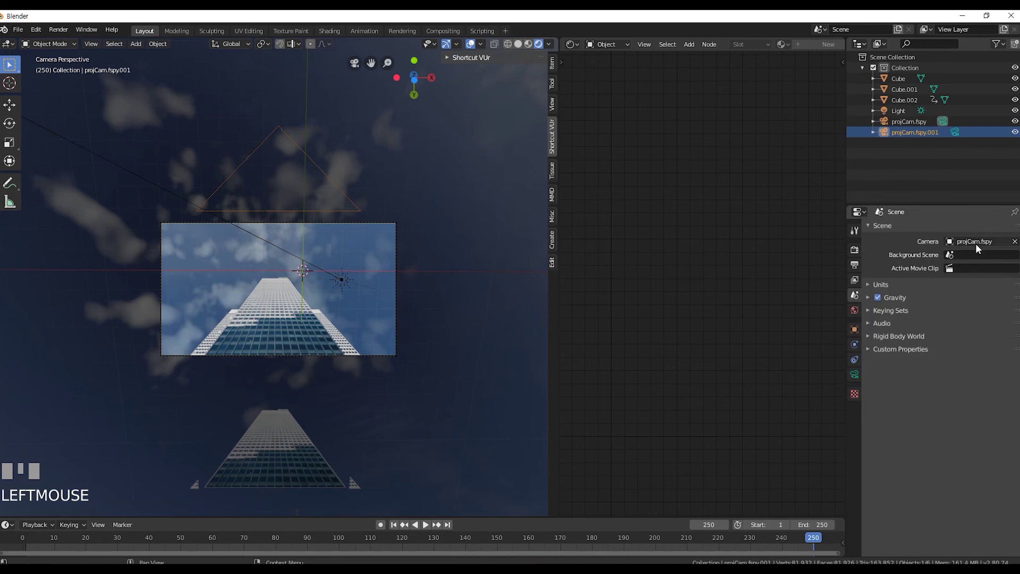
drag(967, 272, 347, 424)
Move the new camera along Z to a closer sky shot and keyframe it at frame 250
scroll(up, 3)
drag(347, 424, 528, 538)
drag(528, 537, 328, 359)
key(g)
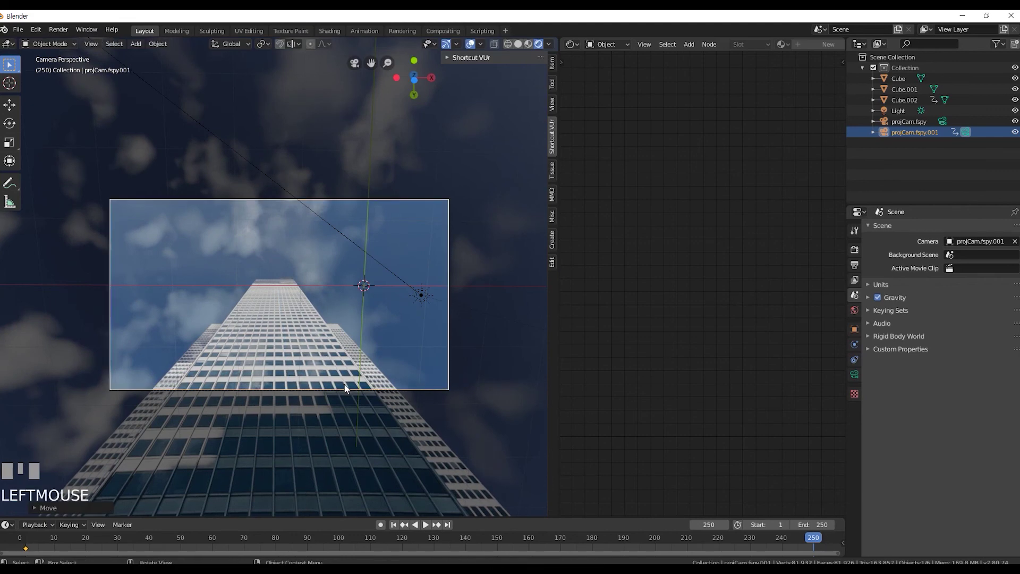